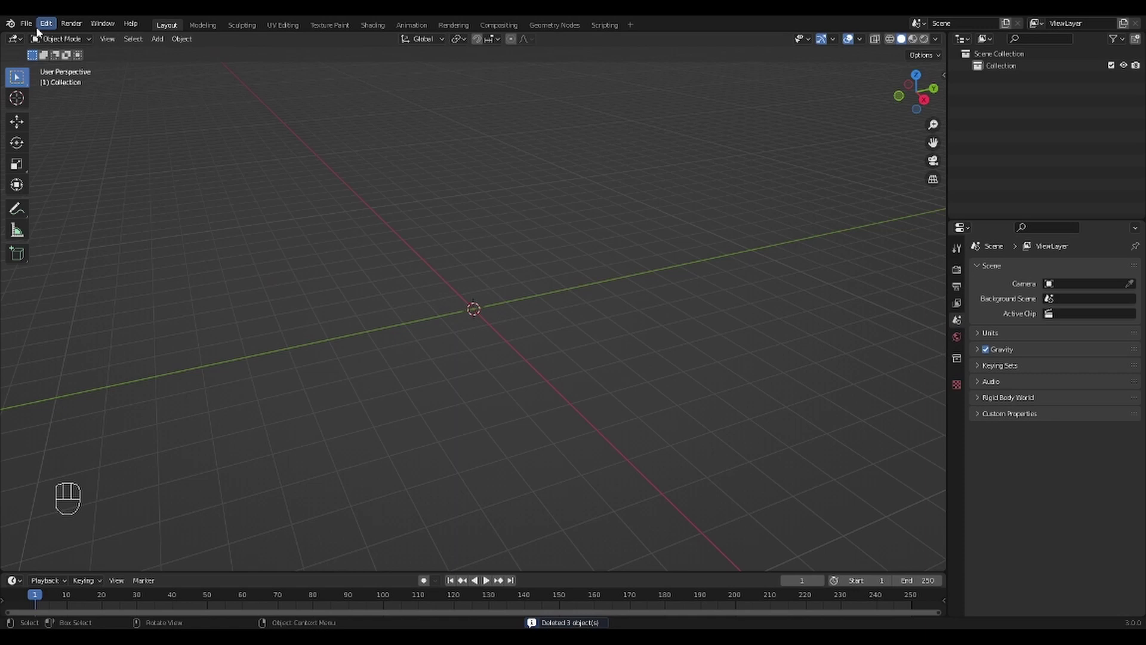
# Restore the deleted piglin flag-bearer model from the Edit menu and orbit around it
pyautogui.moveTo(35, 27); pyautogui.dragTo(206, 305)
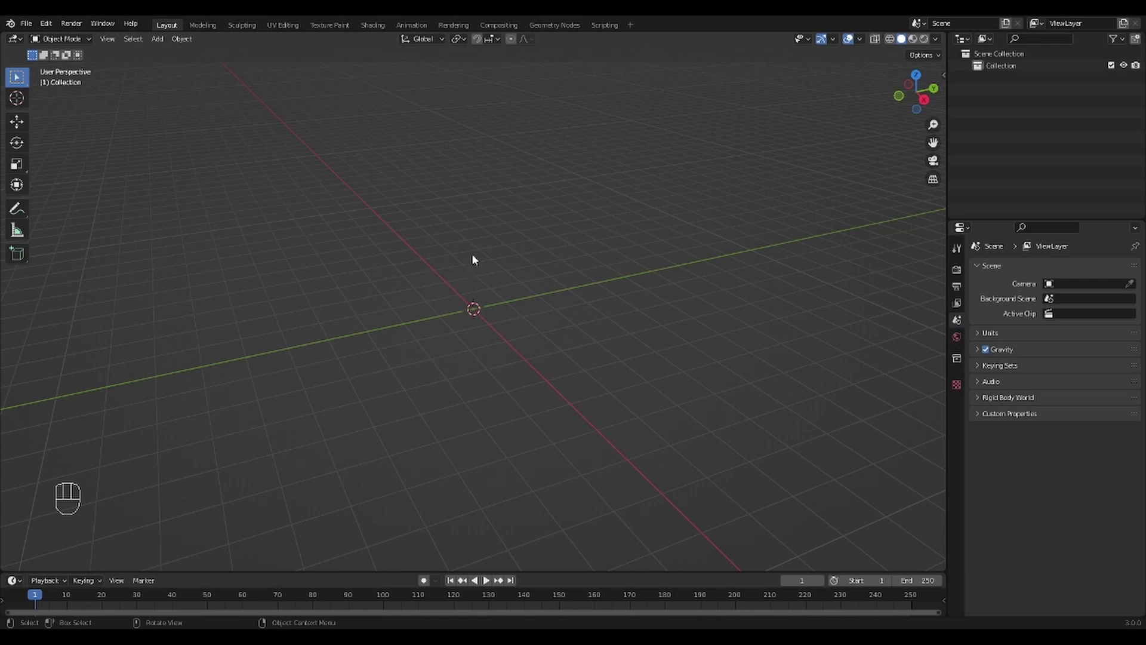
pyautogui.click(589, 249)
pyautogui.moveTo(609, 303); pyautogui.dragTo(496, 282)
pyautogui.moveTo(537, 271); pyautogui.dragTo(568, 331)
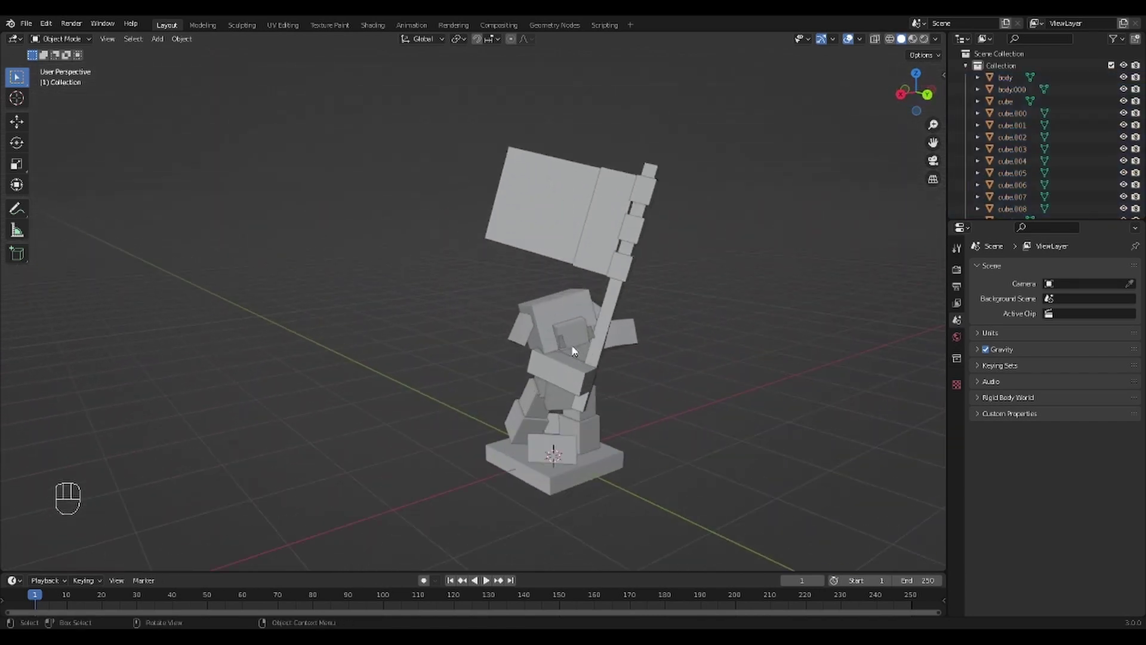
# Inspect the model from the side, close up on the piglin's head and arm, then whole again
pyautogui.moveTo(687, 386); pyautogui.dragTo(596, 359)
pyautogui.moveTo(608, 365); pyautogui.dragTo(690, 364)
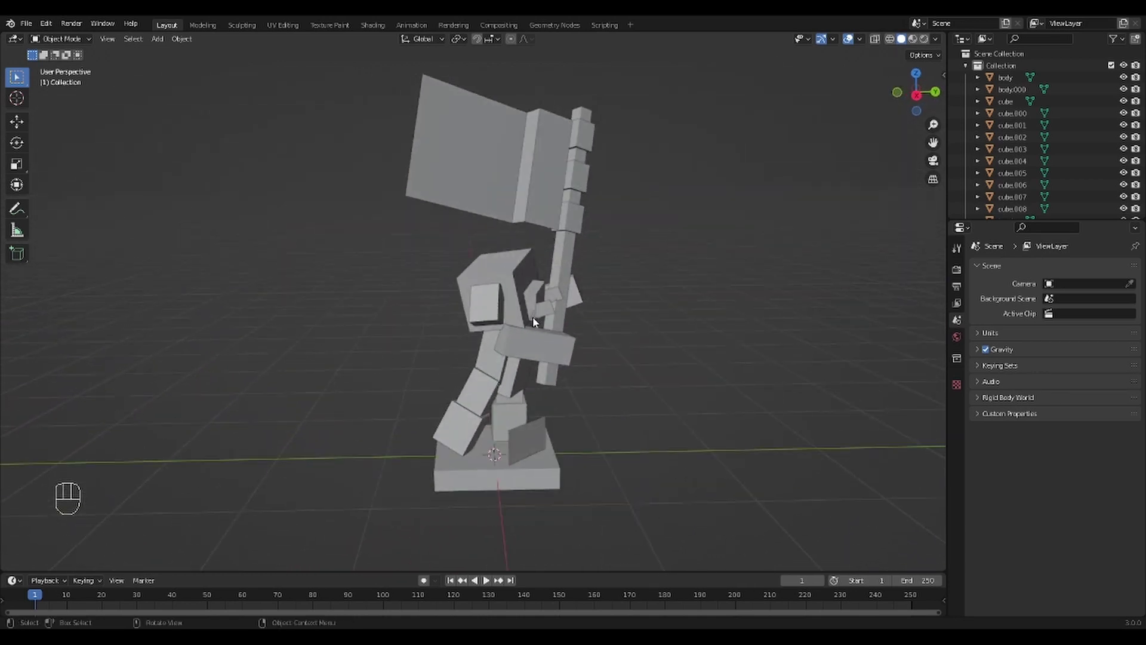
pyautogui.moveTo(594, 342); pyautogui.dragTo(581, 337)
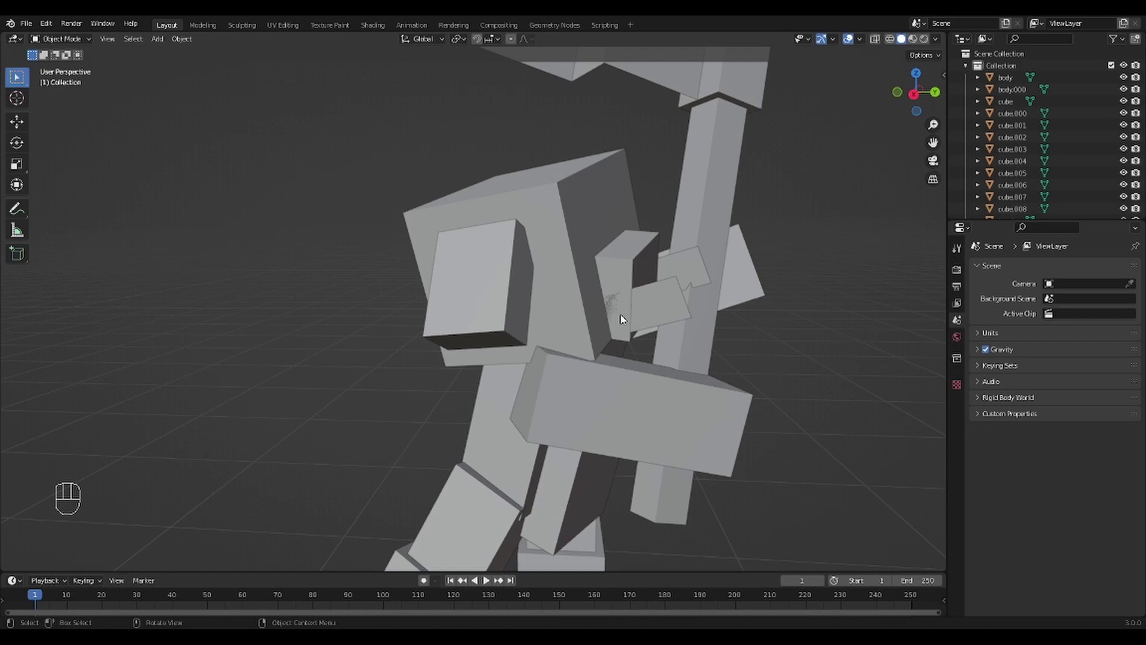
pyautogui.moveTo(690, 325); pyautogui.dragTo(684, 336)
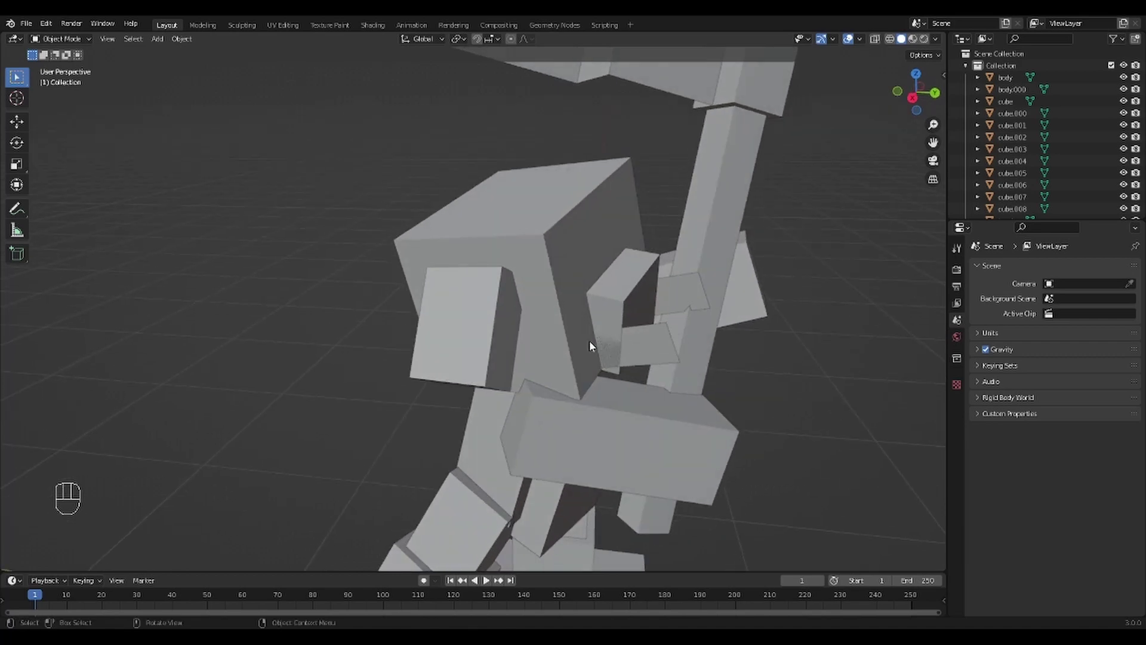
pyautogui.moveTo(671, 323); pyautogui.dragTo(600, 302)
pyautogui.moveTo(590, 308); pyautogui.dragTo(630, 323)
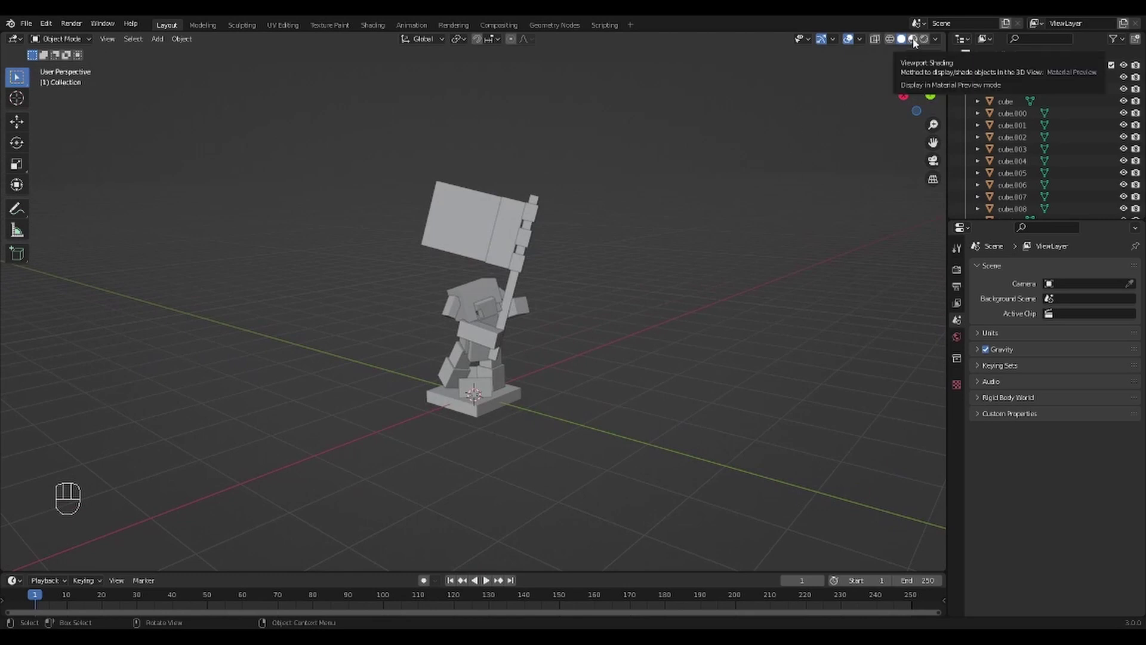
# Display the piglin in Material Preview shading so its pixel texture shows
pyautogui.click(919, 43)
pyautogui.moveTo(591, 330); pyautogui.dragTo(637, 334)
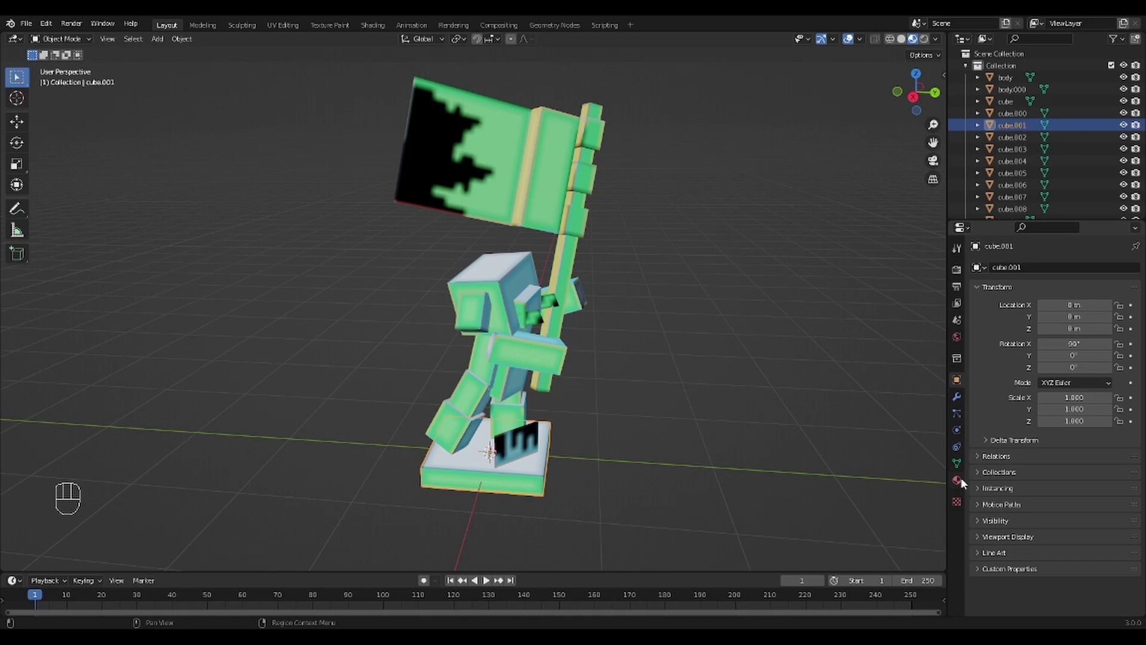
pyautogui.click(963, 483)
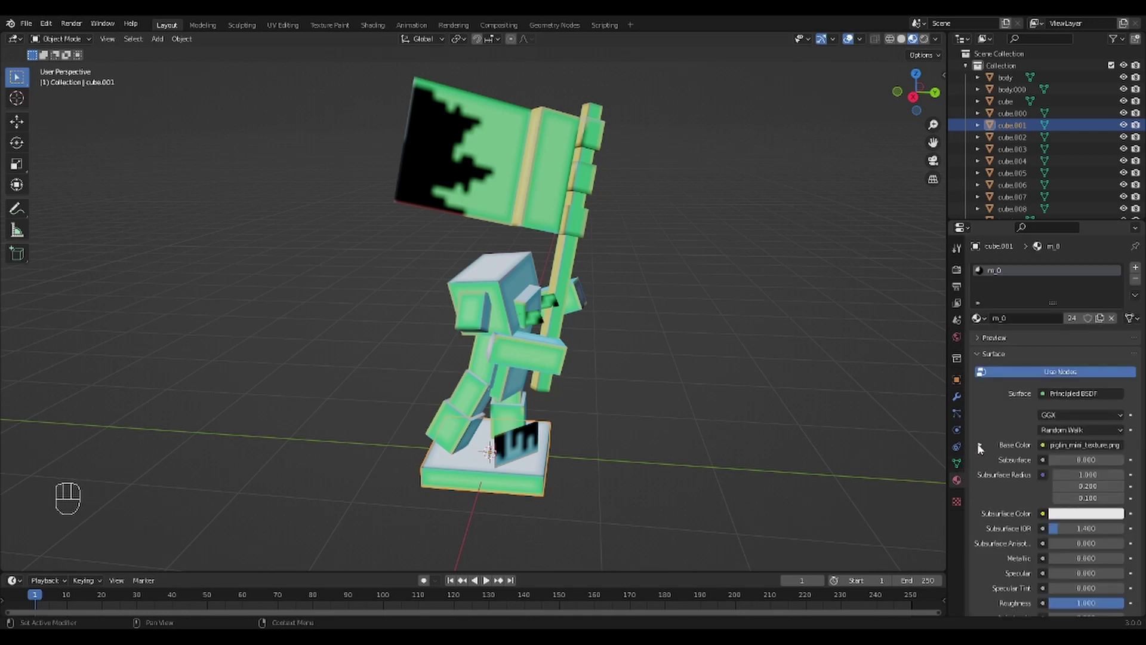
pyautogui.click(986, 450)
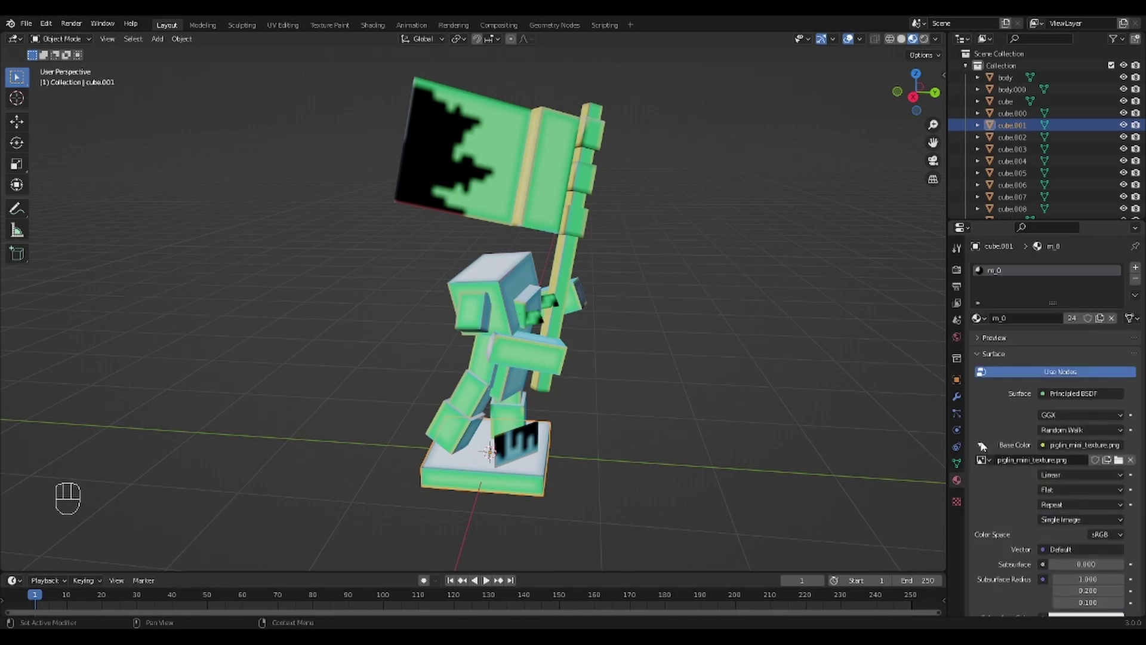
# Set the Base Color image texture interpolation from Linear to Closest for crisp pixels
pyautogui.moveTo(1055, 478); pyautogui.dragTo(1062, 504)
pyautogui.moveTo(773, 356); pyautogui.dragTo(729, 341)
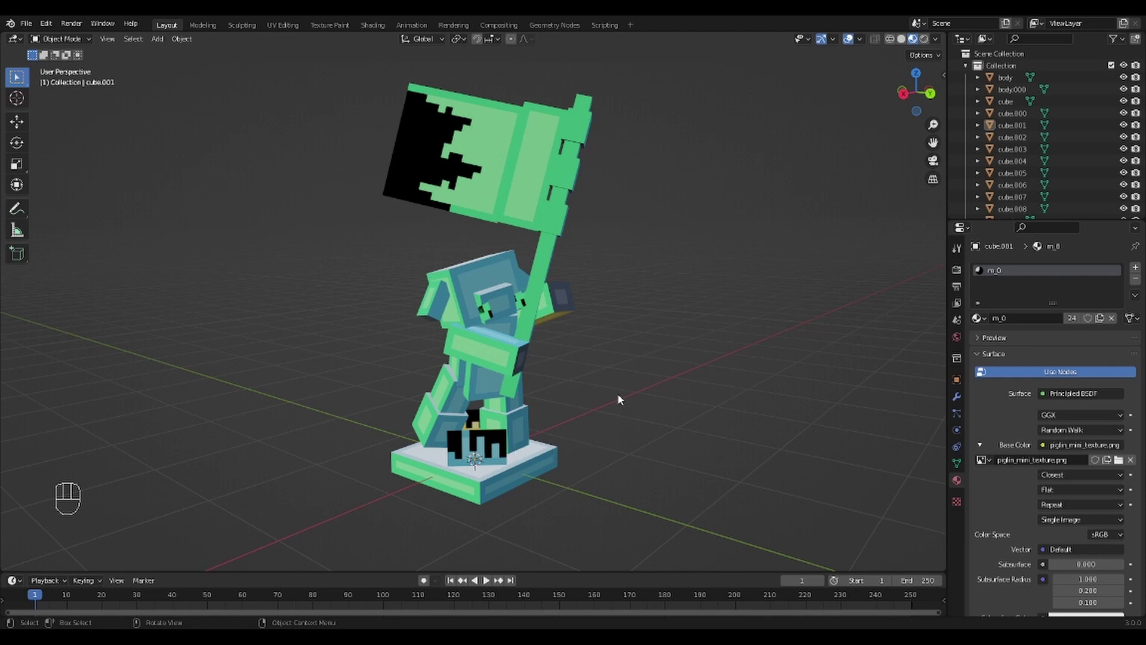
pyautogui.moveTo(632, 402); pyautogui.dragTo(671, 397)
pyautogui.middleClick(670, 432)
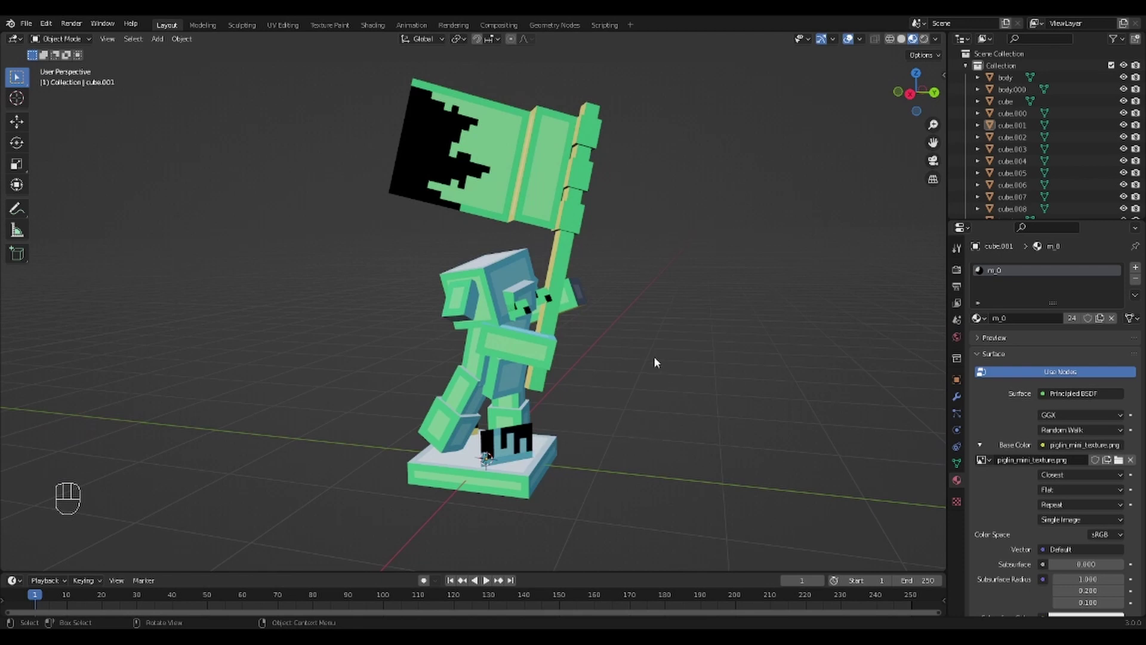
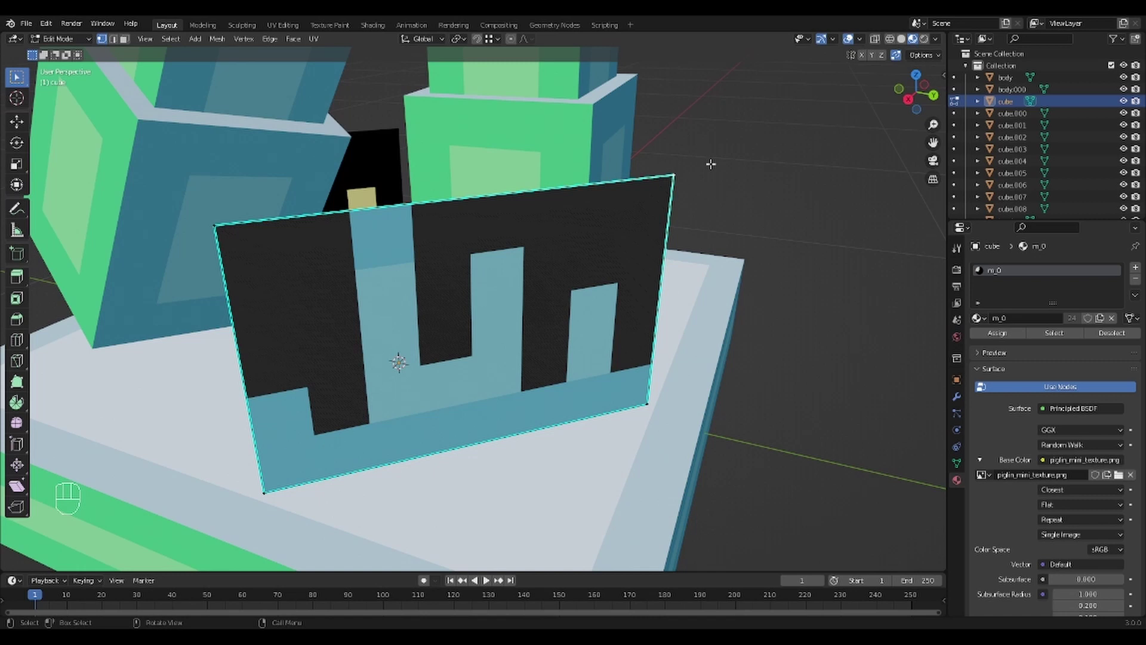
pyautogui.press('g')
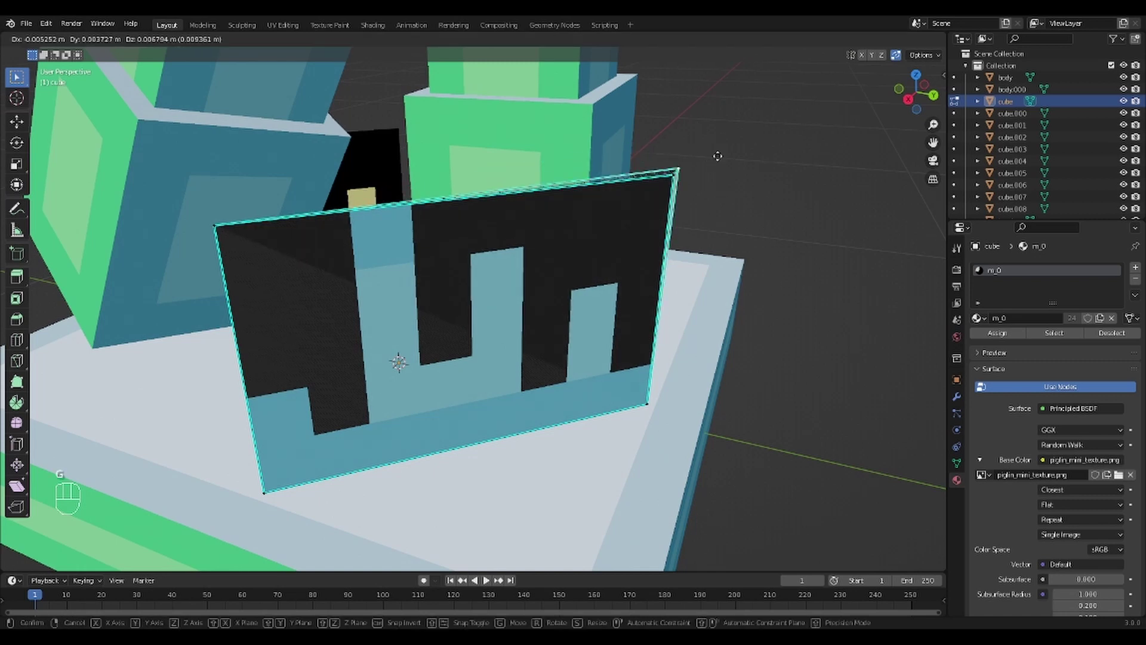
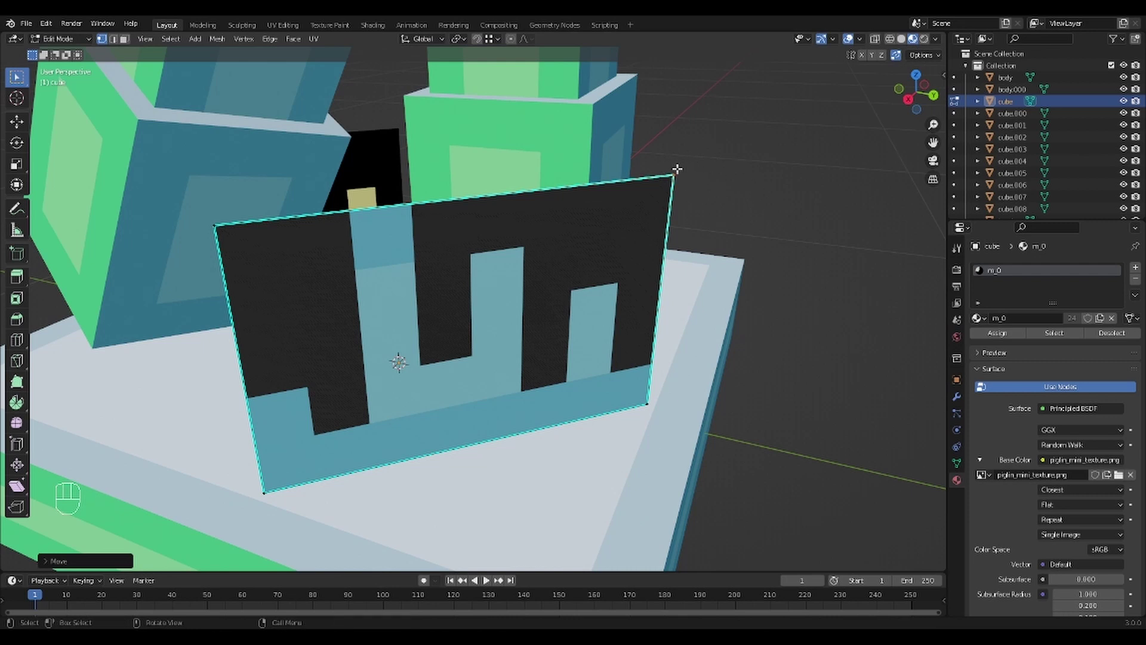
pyautogui.press('g')
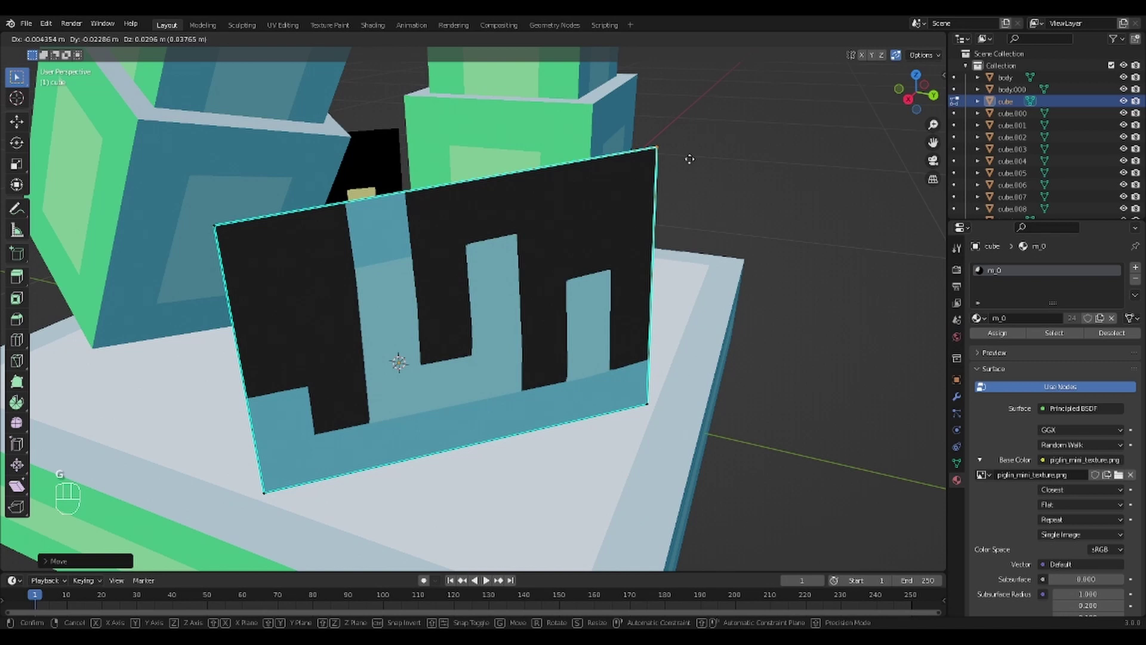
pyautogui.press('Escape')
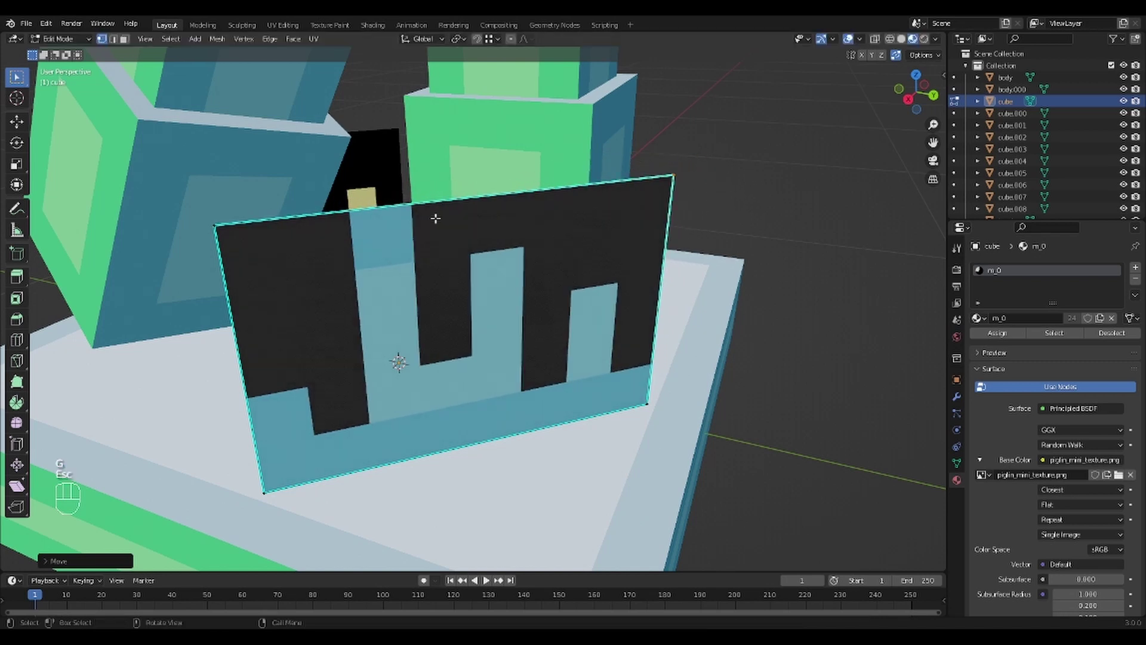
pyautogui.press('g')
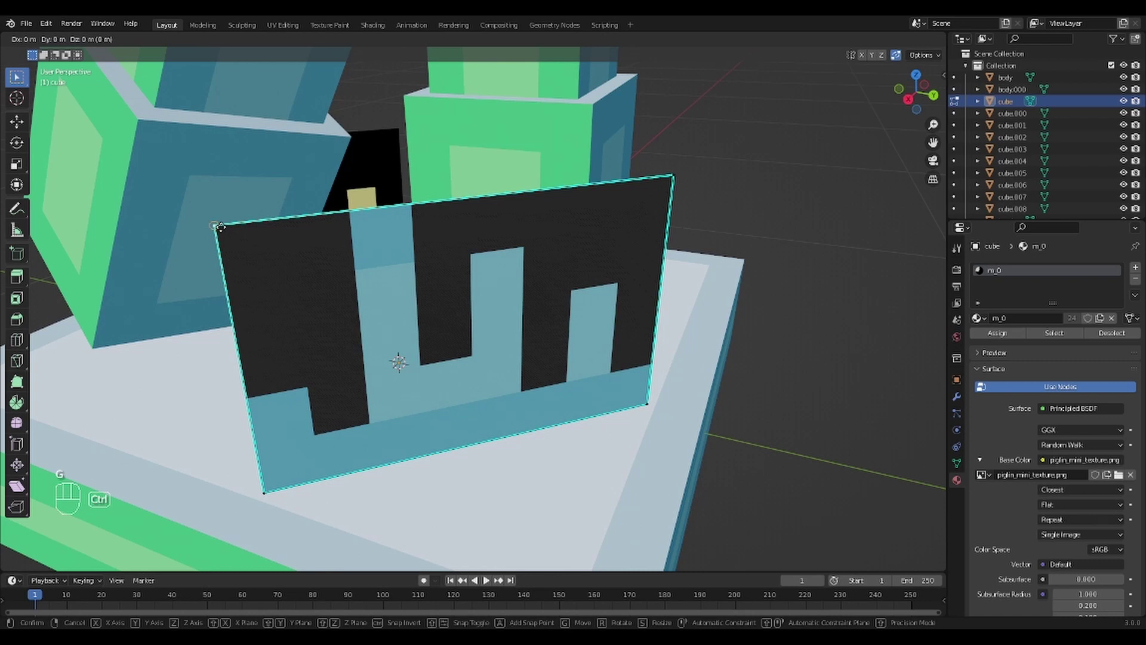
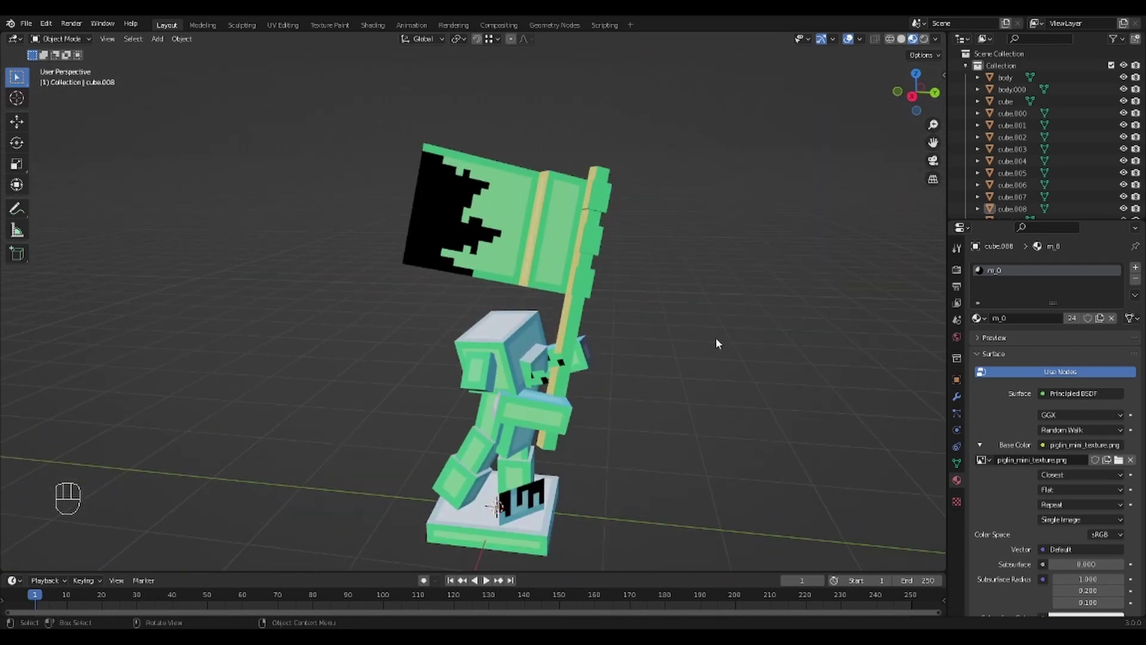
# Orbit and zoom down to the small flat plane at the piglin's base
pyautogui.moveTo(616, 435); pyautogui.dragTo(608, 415)
pyautogui.moveTo(649, 506); pyautogui.dragTo(657, 371)
pyautogui.moveTo(778, 365); pyautogui.dragTo(747, 381)
pyautogui.moveTo(768, 435); pyautogui.dragTo(733, 377)
pyautogui.middleClick(737, 379)
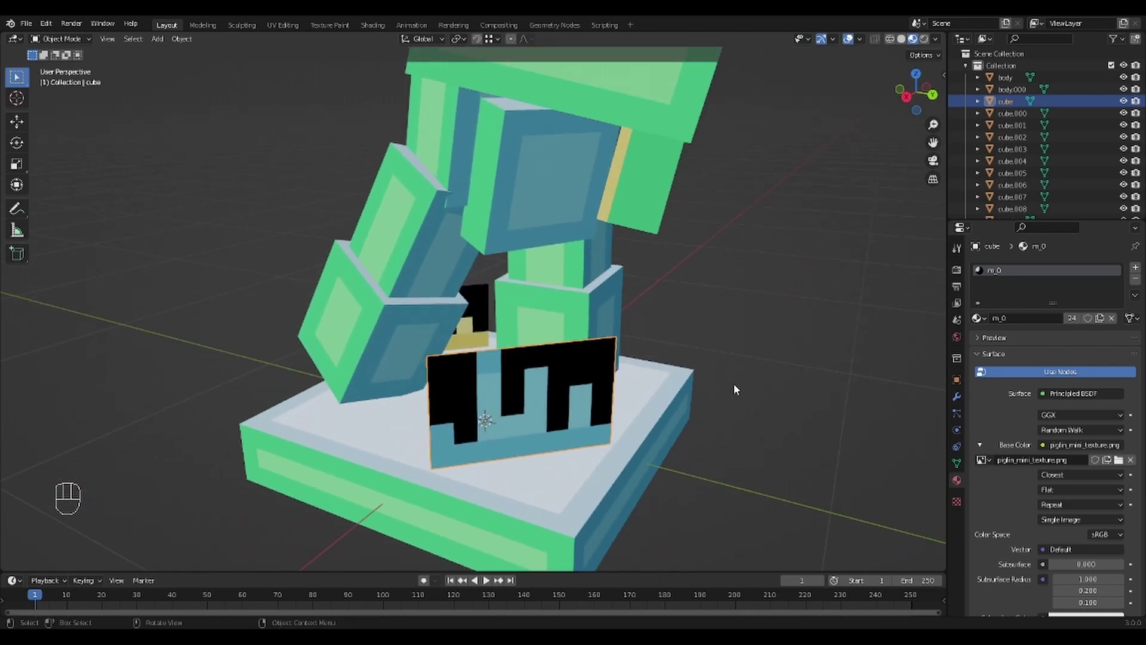
# Isolate the 'cube' plane in Local View and enter Edit Mode on its mesh
pyautogui.press('KP_Divide')
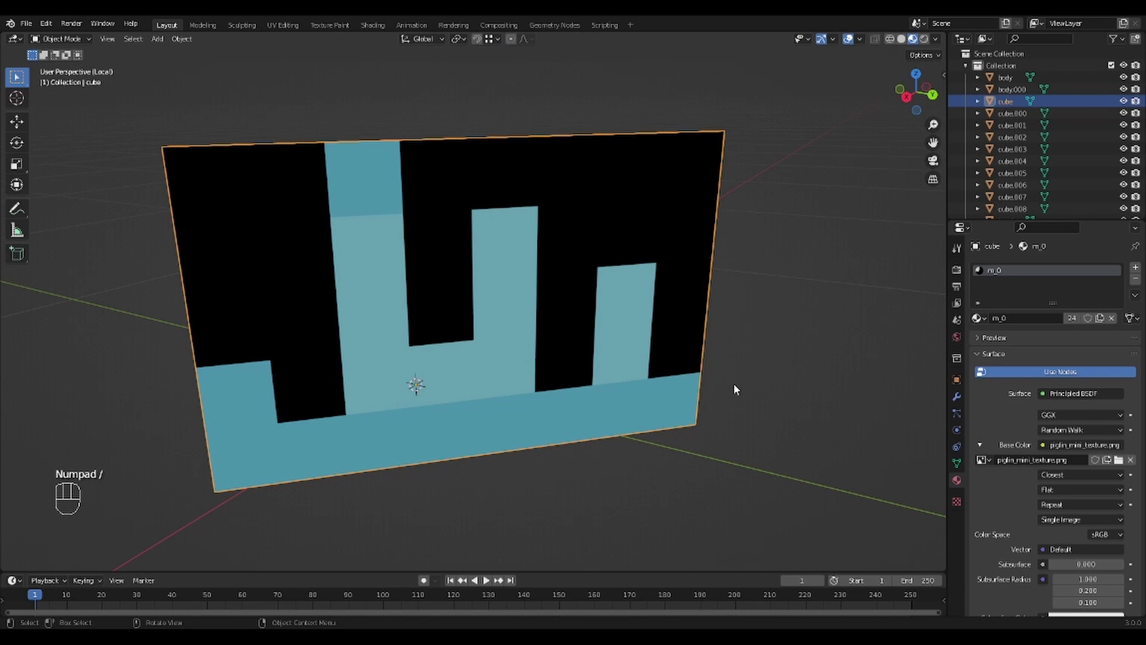
pyautogui.moveTo(770, 404); pyautogui.dragTo(750, 383)
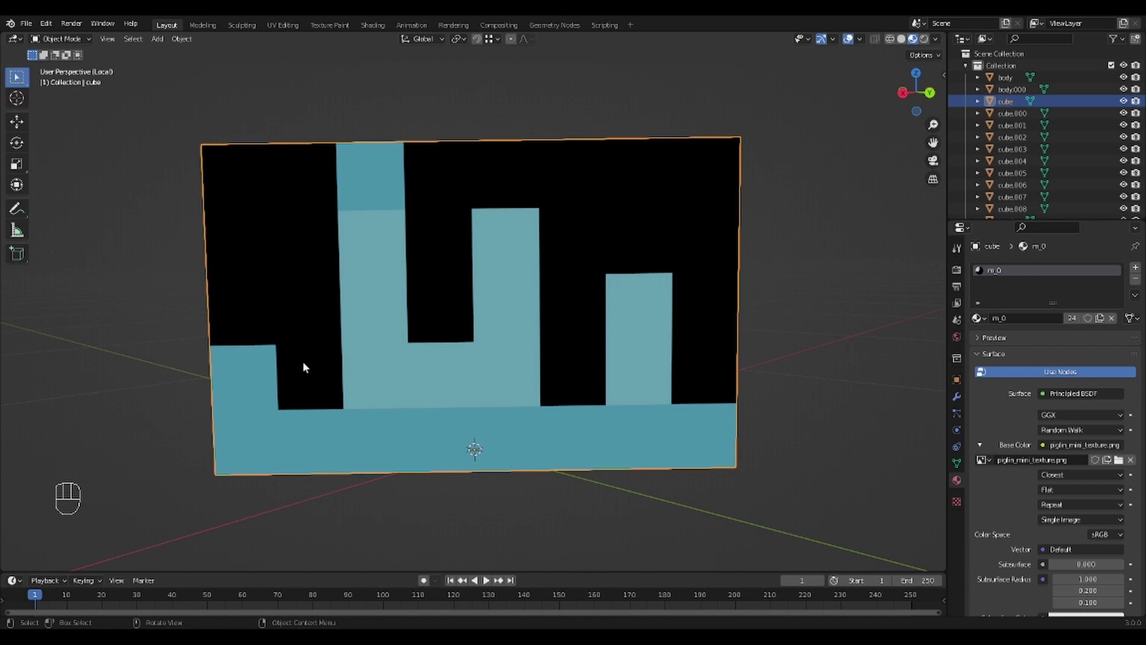
pyautogui.press('Tab')
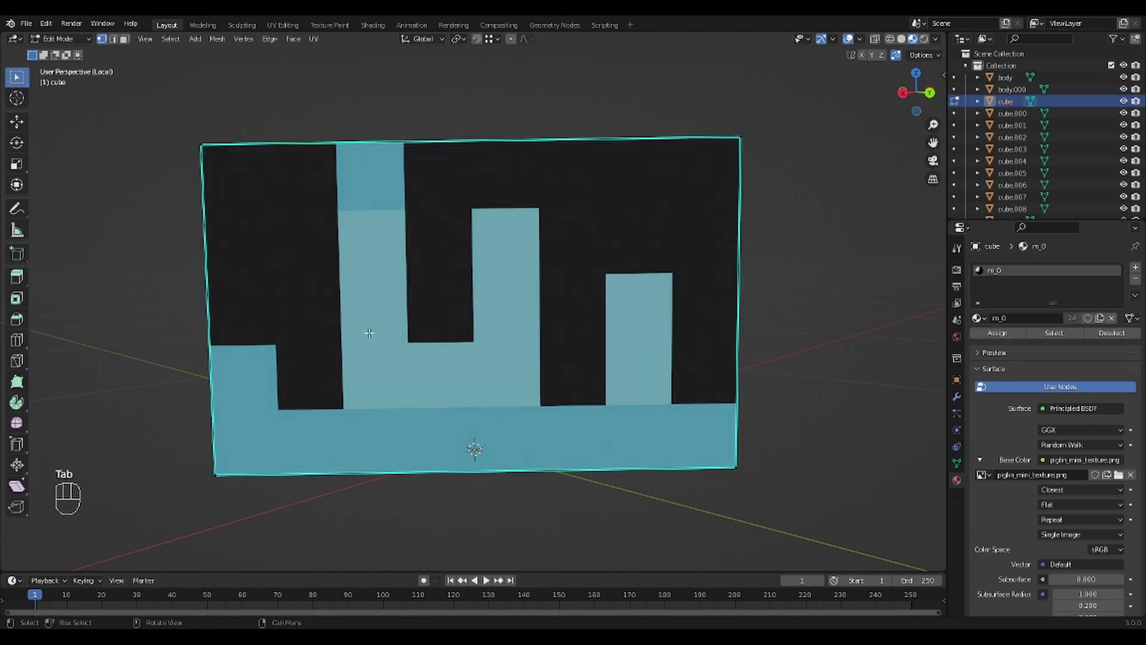
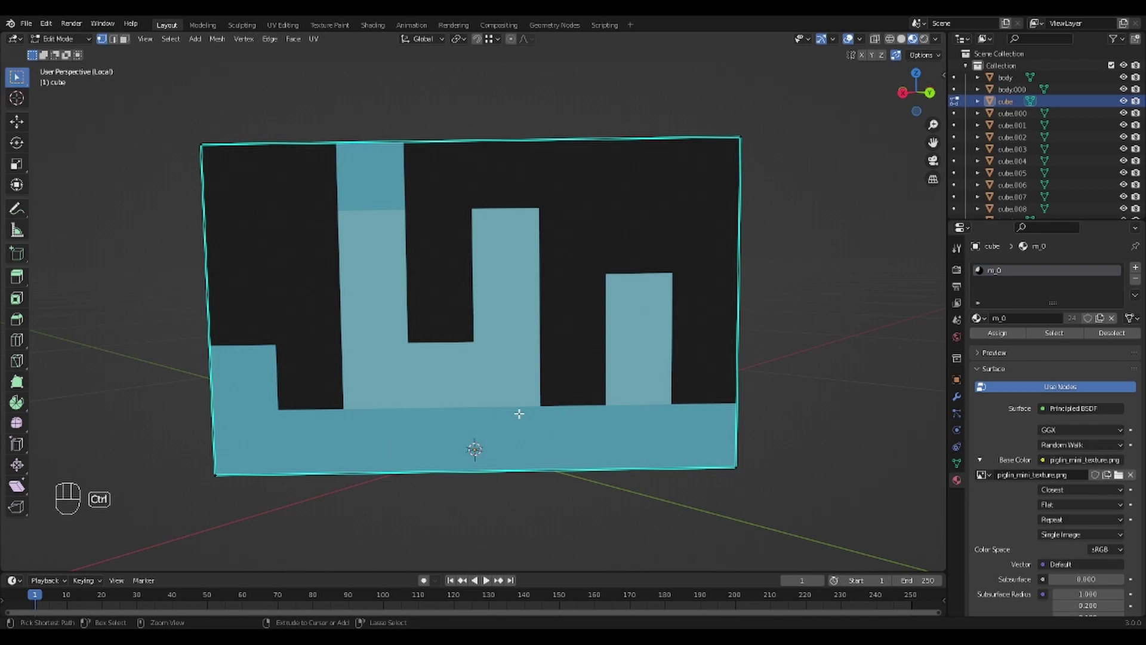
# Loop-cut the plane vertically and horizontally, raising Number of Cuts to match the texture pixels
pyautogui.press('ctrl+r')
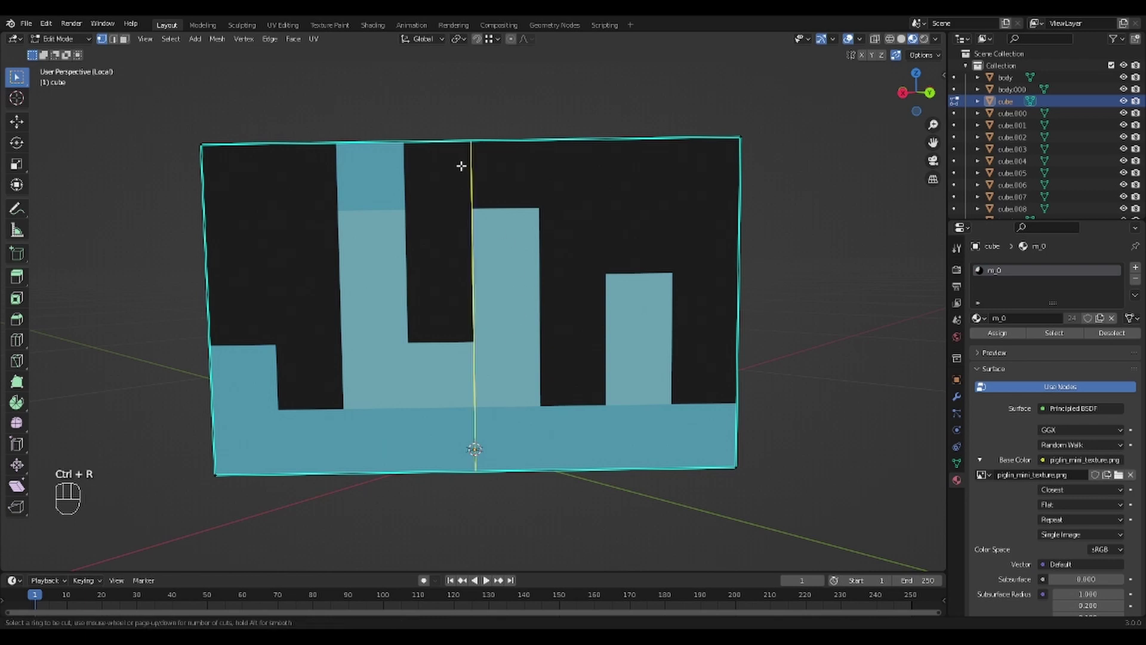
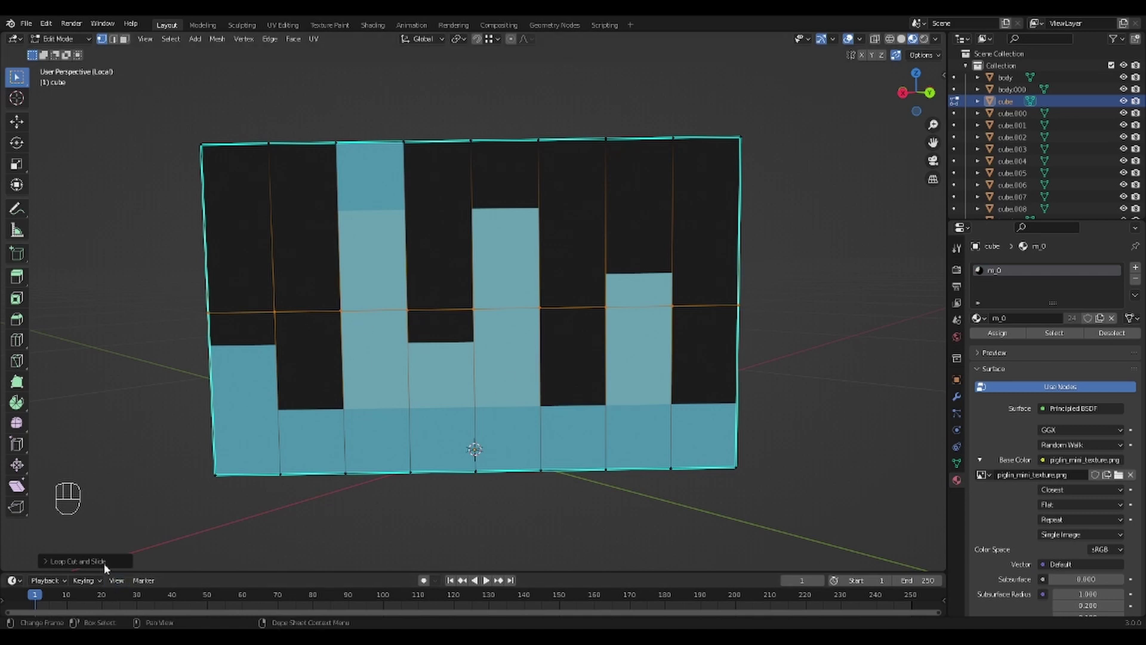
pyautogui.click(83, 566)
pyautogui.moveTo(203, 471); pyautogui.dragTo(204, 470)
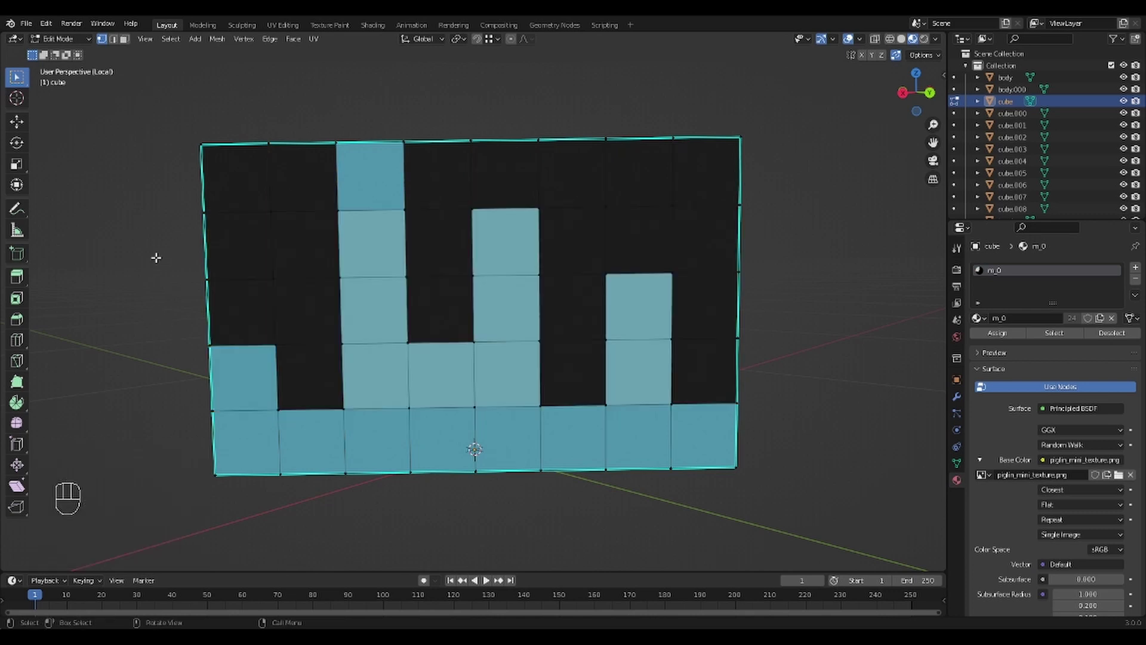
pyautogui.press('Tab')
pyautogui.click(163, 262)
pyautogui.press('Tab')
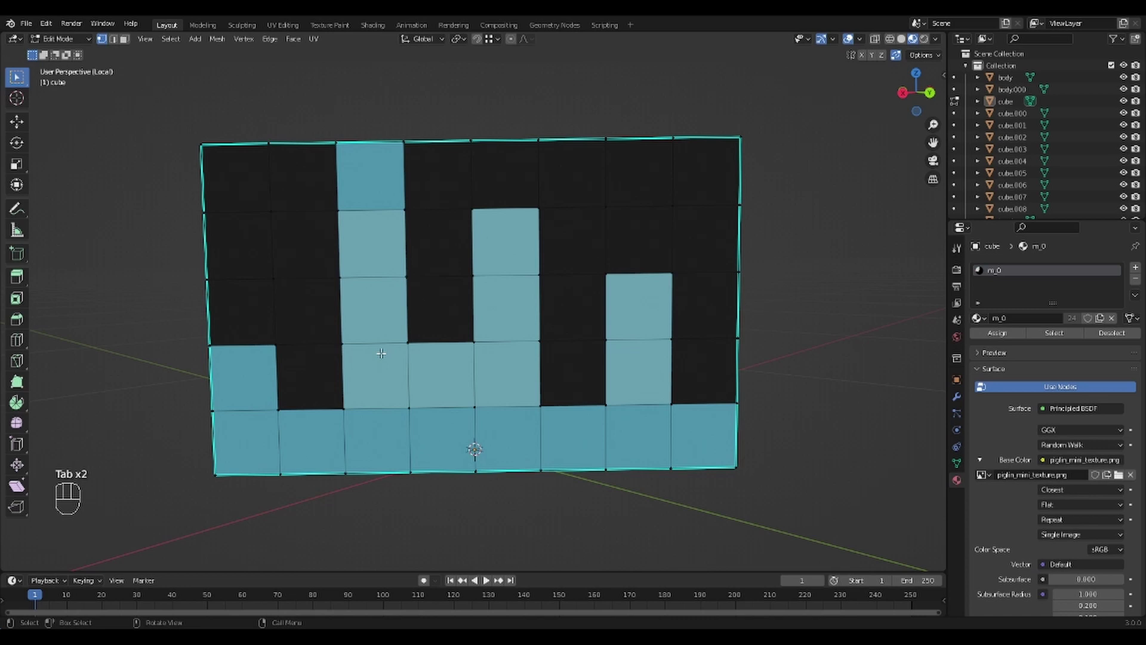
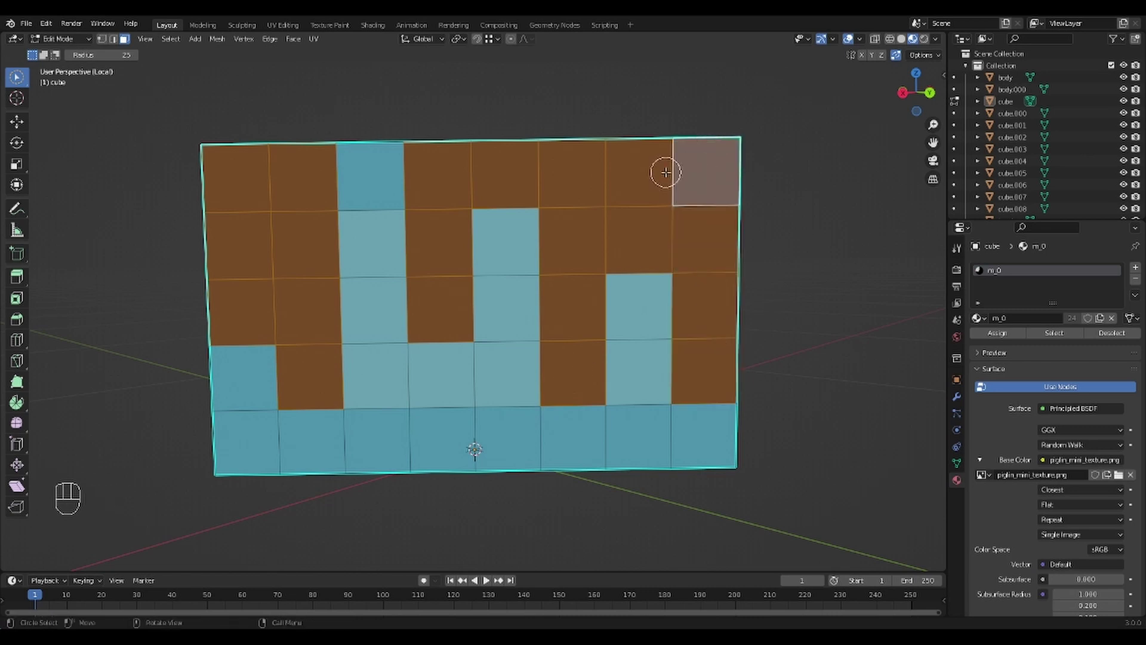
# Delete the selected dark background faces, keeping only the light blue pixel shape
pyautogui.press('Delete')
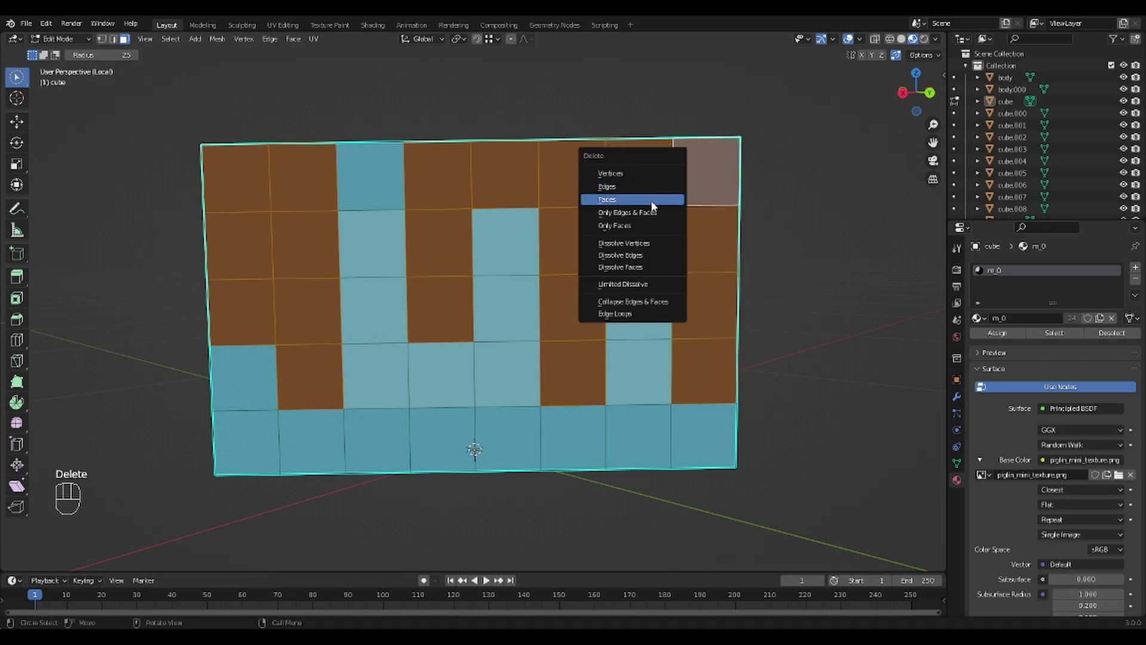
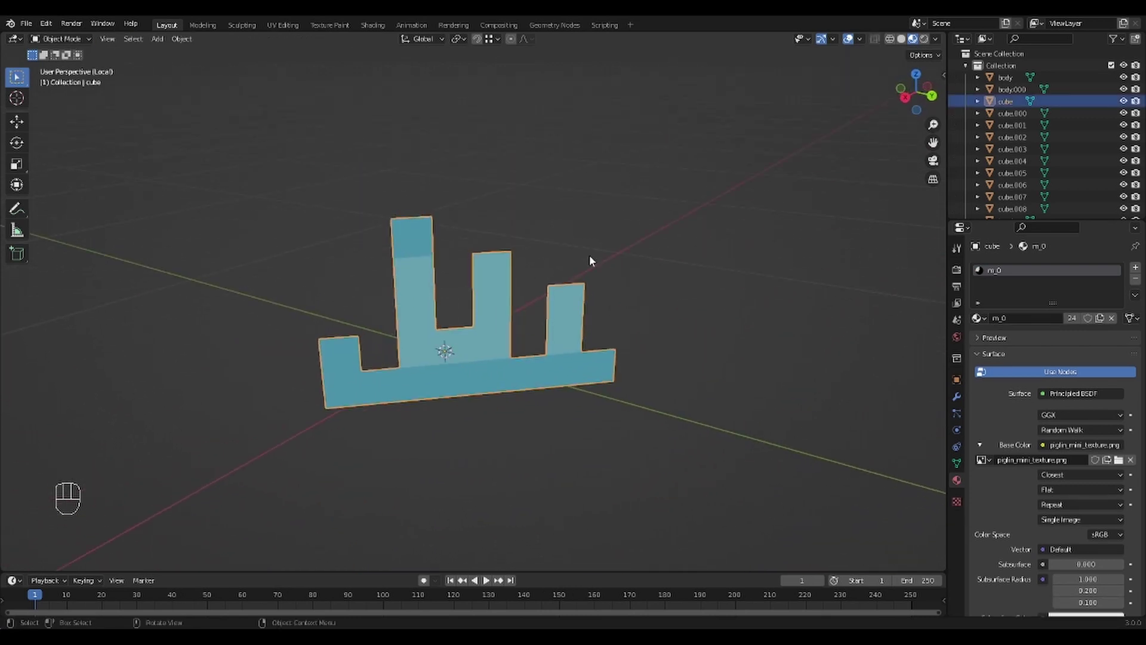
# Exit Local View to the full piglin model and bring the flag at its top into view
pyautogui.press('KP_Divide')
pyautogui.moveTo(448, 360); pyautogui.dragTo(471, 350)
pyautogui.moveTo(517, 347); pyautogui.dragTo(485, 341)
pyautogui.press('KP_Divide')
pyautogui.moveTo(486, 344); pyautogui.dragTo(492, 350)
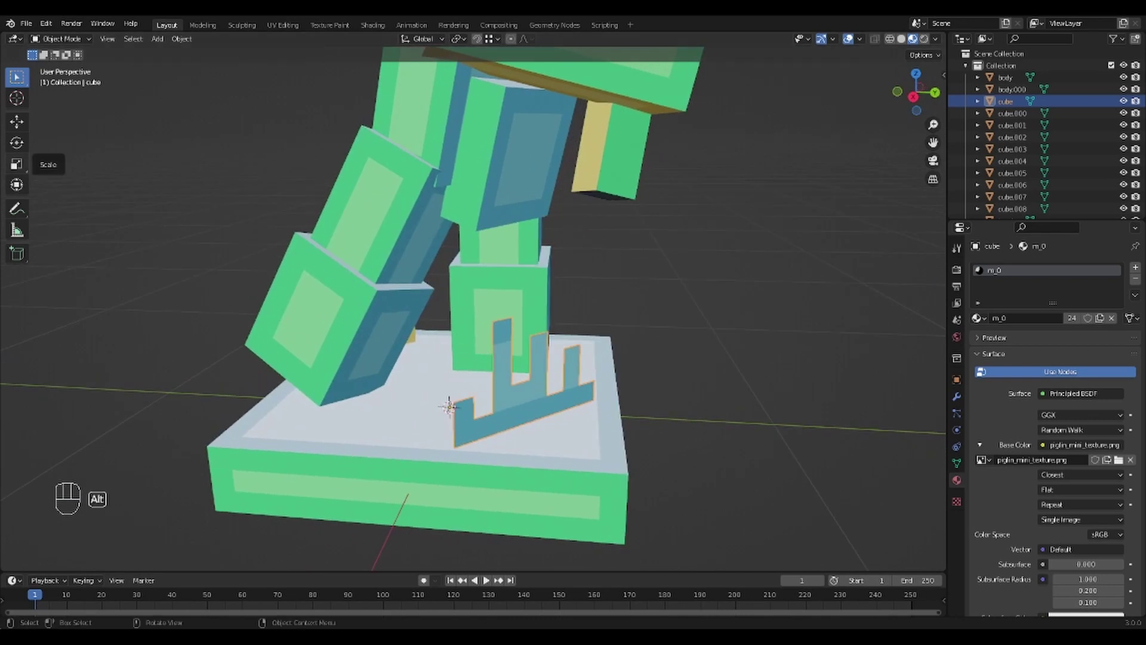
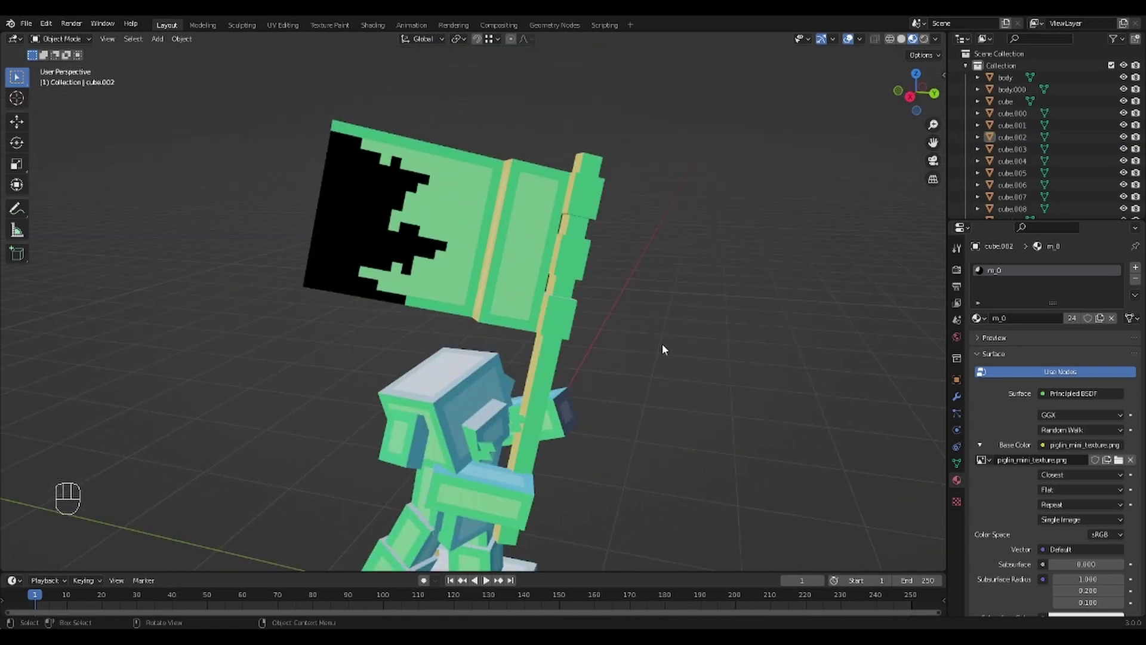
# Select among the overlapping flag parts, reaching the black-and-green cloth and middle stripe
pyautogui.moveTo(666, 332); pyautogui.dragTo(705, 342)
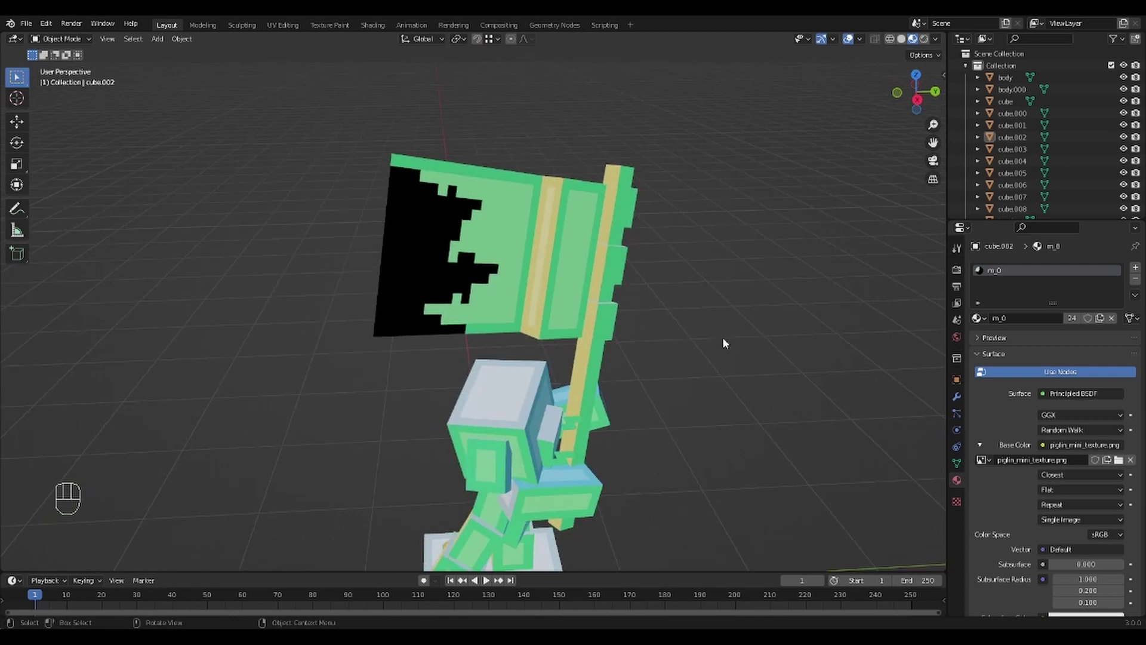
pyautogui.click(602, 244)
pyautogui.click(496, 216)
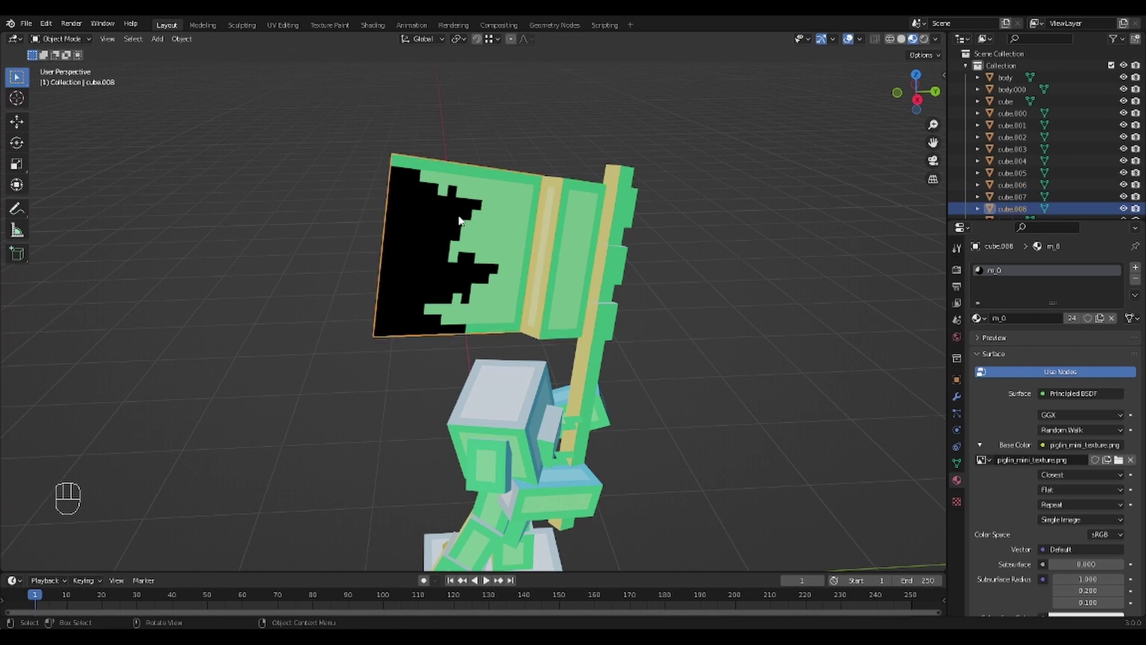
pyautogui.middleClick(460, 288)
pyautogui.click(533, 210)
pyautogui.click(559, 217)
pyautogui.click(532, 217)
pyautogui.click(473, 215)
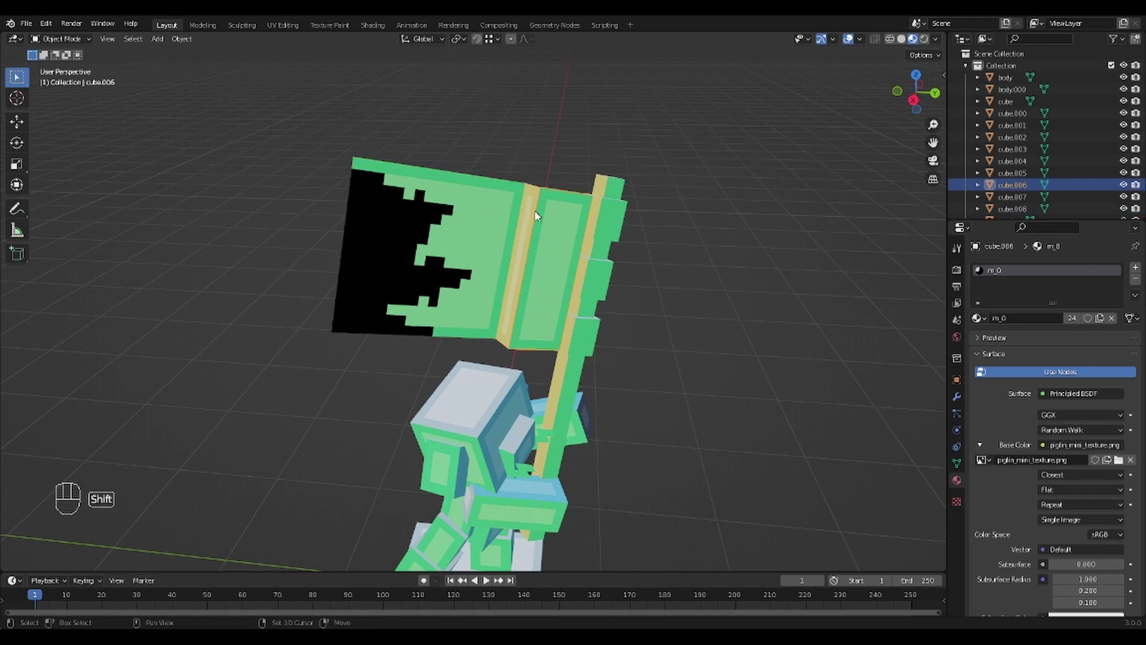
# Cycle through the overlapping flag pieces until the cloth object cube.008 is active
pyautogui.moveTo(484, 212); pyautogui.dragTo(482, 239)
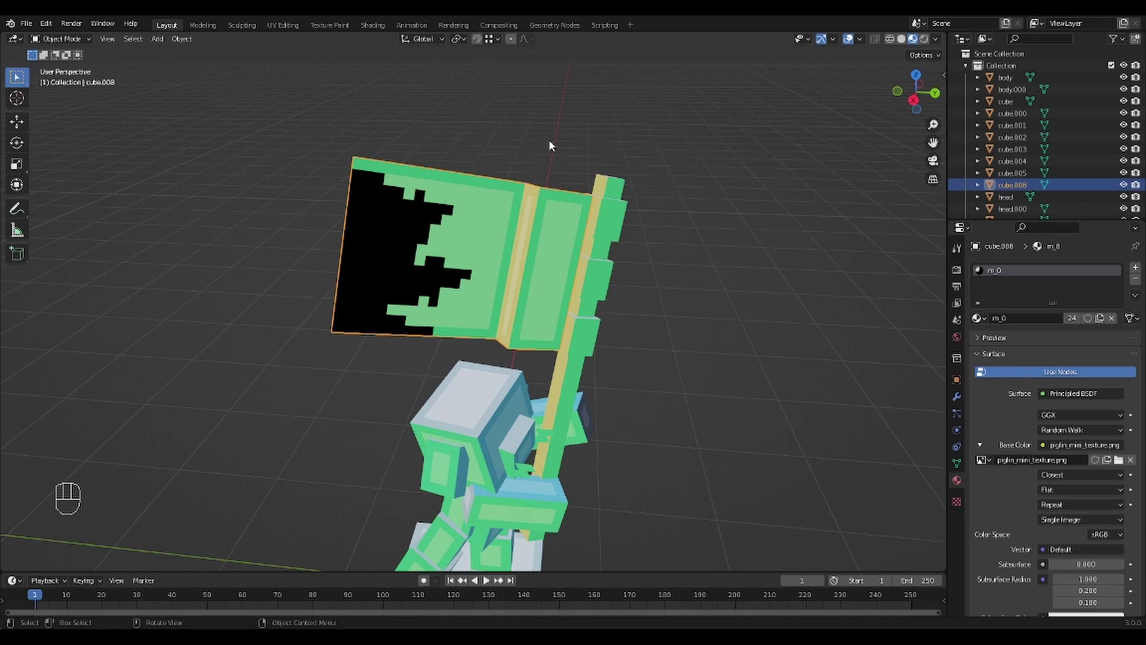
pyautogui.click(574, 142)
pyautogui.click(584, 220)
pyautogui.click(575, 152)
pyautogui.click(571, 217)
pyautogui.click(575, 144)
pyautogui.click(553, 240)
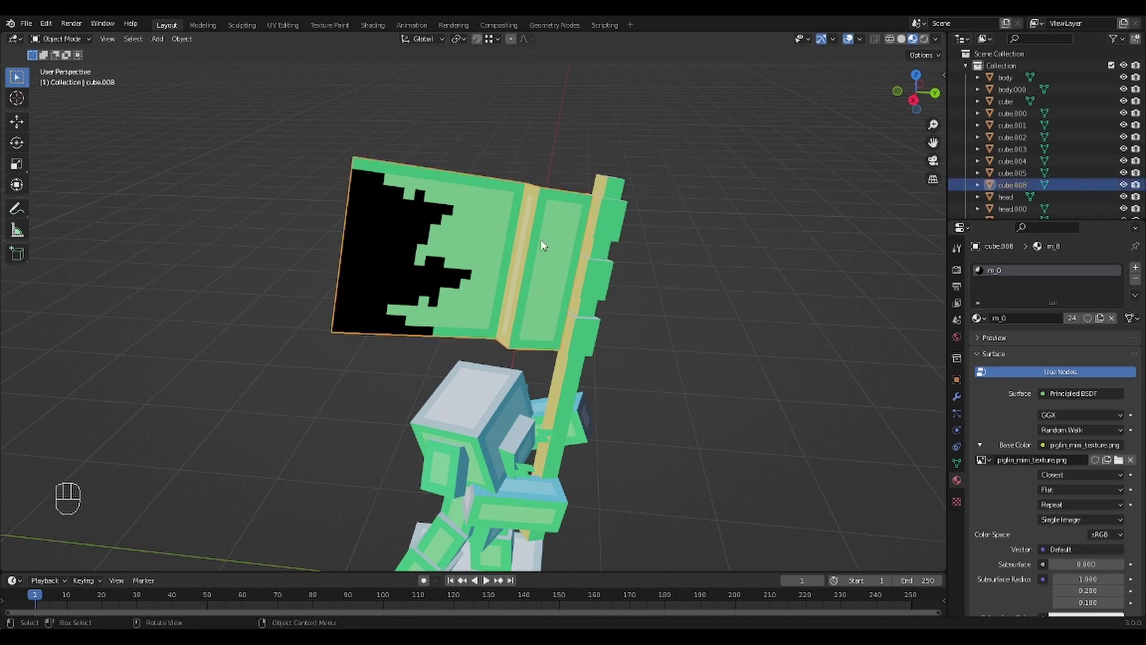
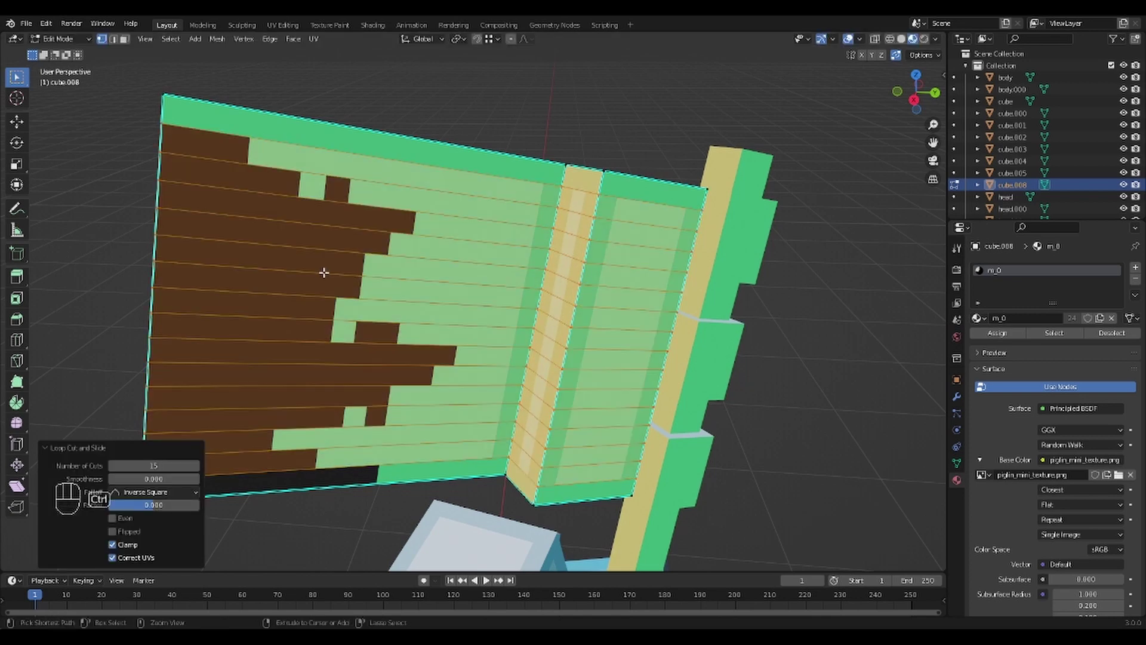
# Add vertical loop cuts across the flag cloth to form its pixel grid
pyautogui.press('ctrl+r')
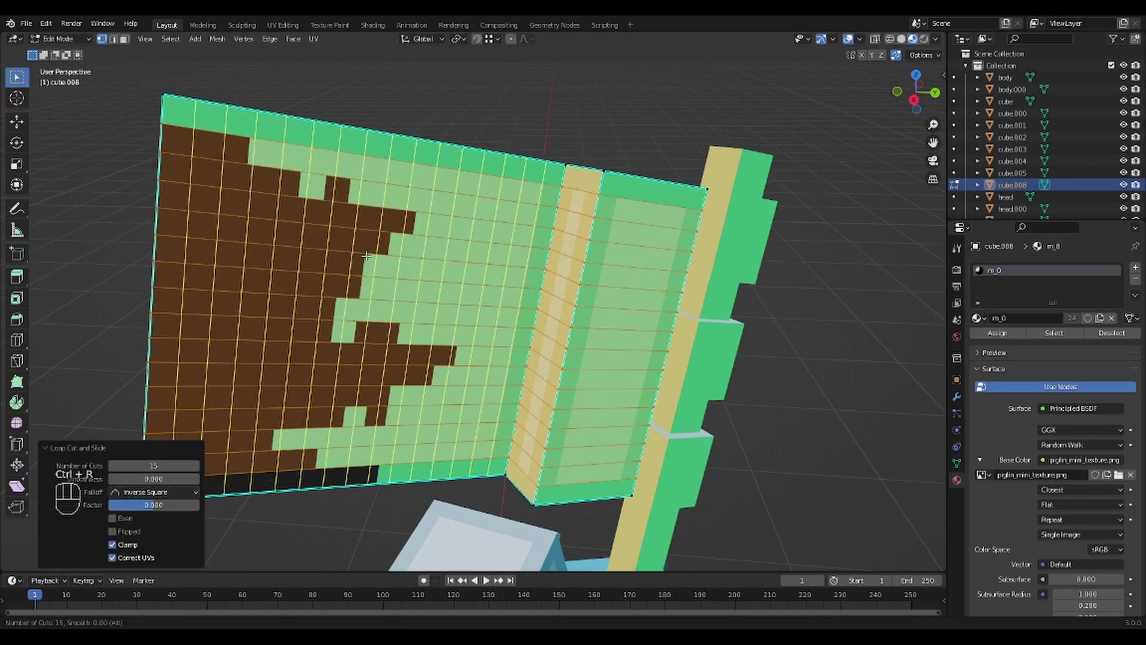
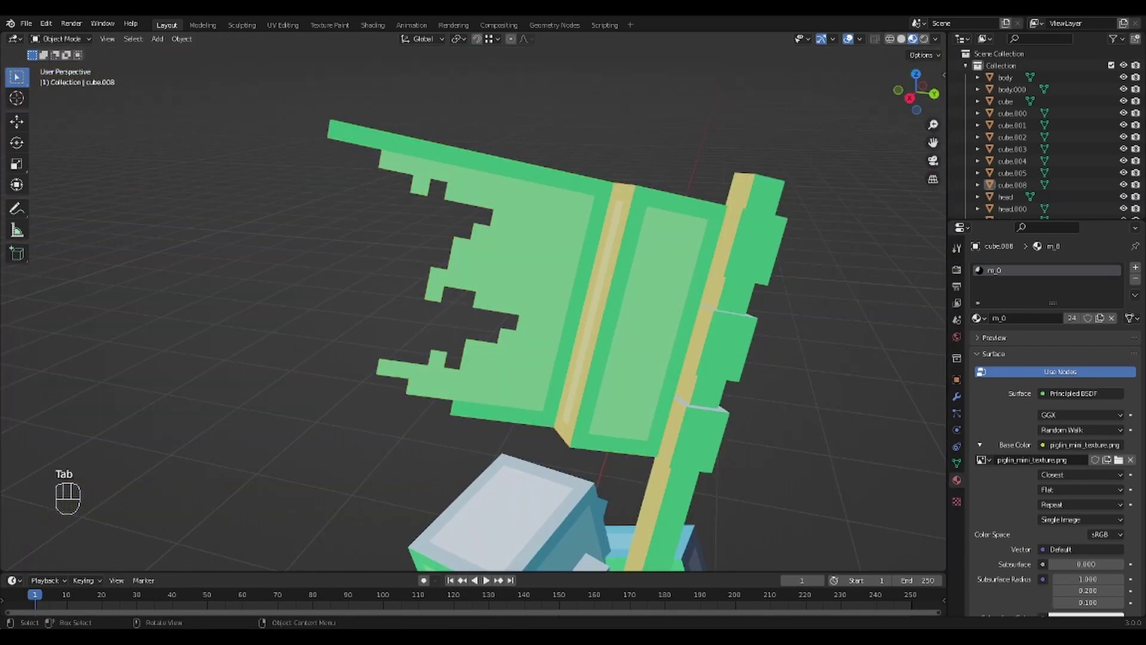
# Zoom out from the finished flag and move the view down to the plane on the base
pyautogui.moveTo(305, 280); pyautogui.dragTo(385, 360)
pyautogui.middleClick(402, 361)
pyautogui.moveTo(699, 393); pyautogui.dragTo(706, 361)
pyautogui.moveTo(701, 360); pyautogui.dragTo(653, 333)
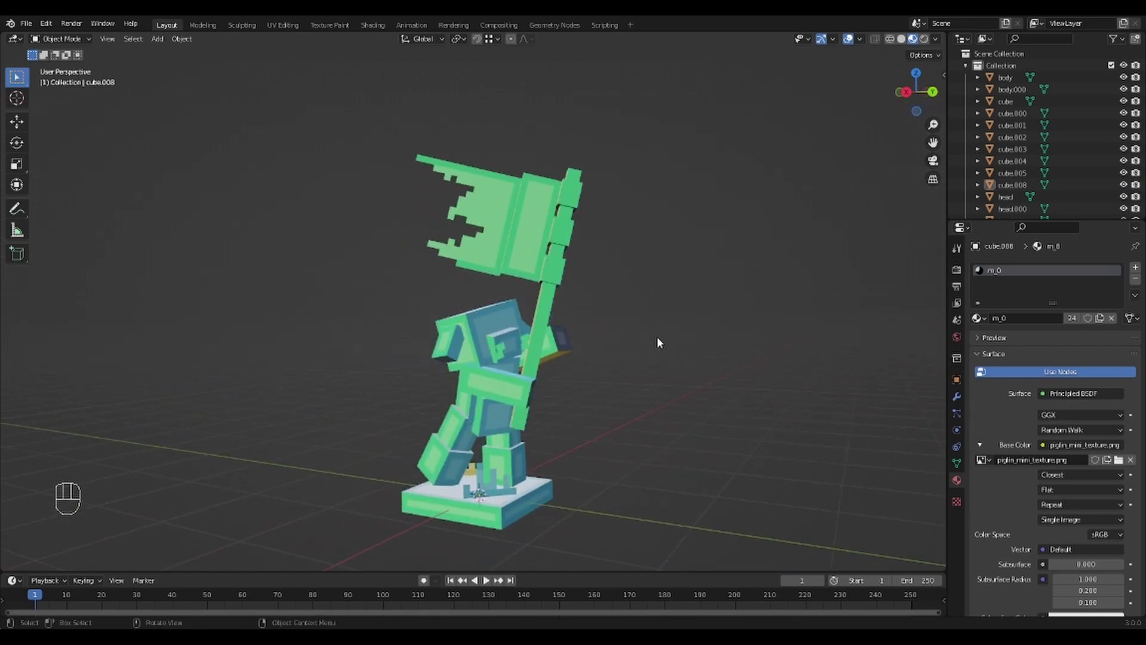
pyautogui.moveTo(594, 419); pyautogui.dragTo(633, 431)
pyautogui.moveTo(643, 437); pyautogui.dragTo(578, 355)
pyautogui.moveTo(570, 405); pyautogui.dragTo(593, 325)
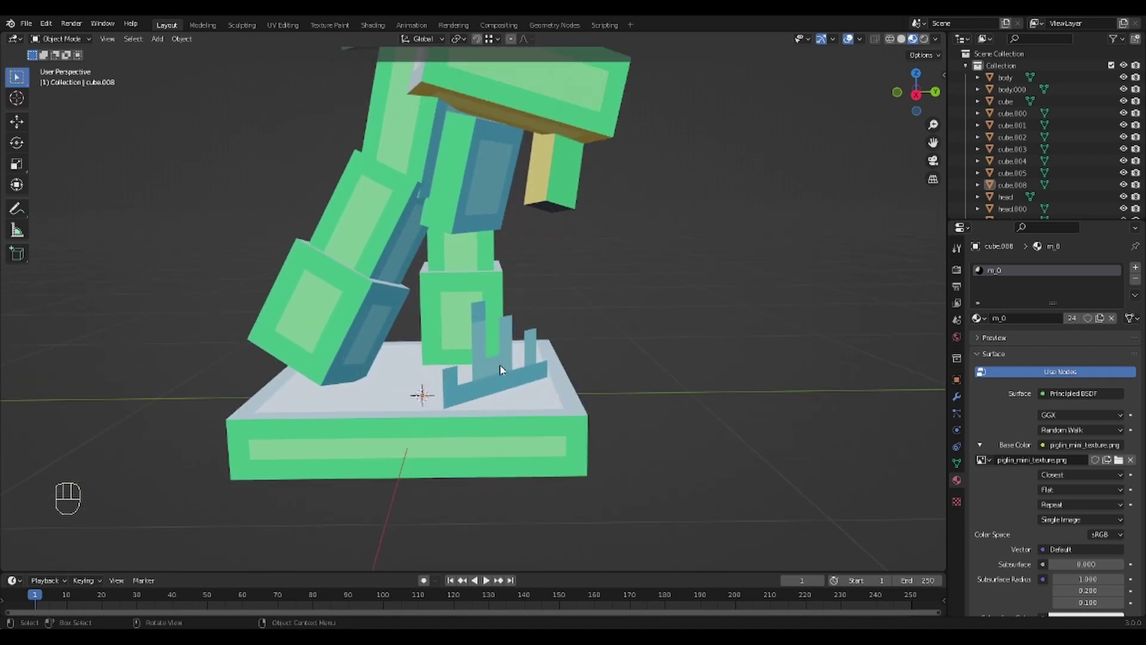
# Select the pixel-shaped 'cube' plane and bring up its Add Modifier list
pyautogui.click(507, 371)
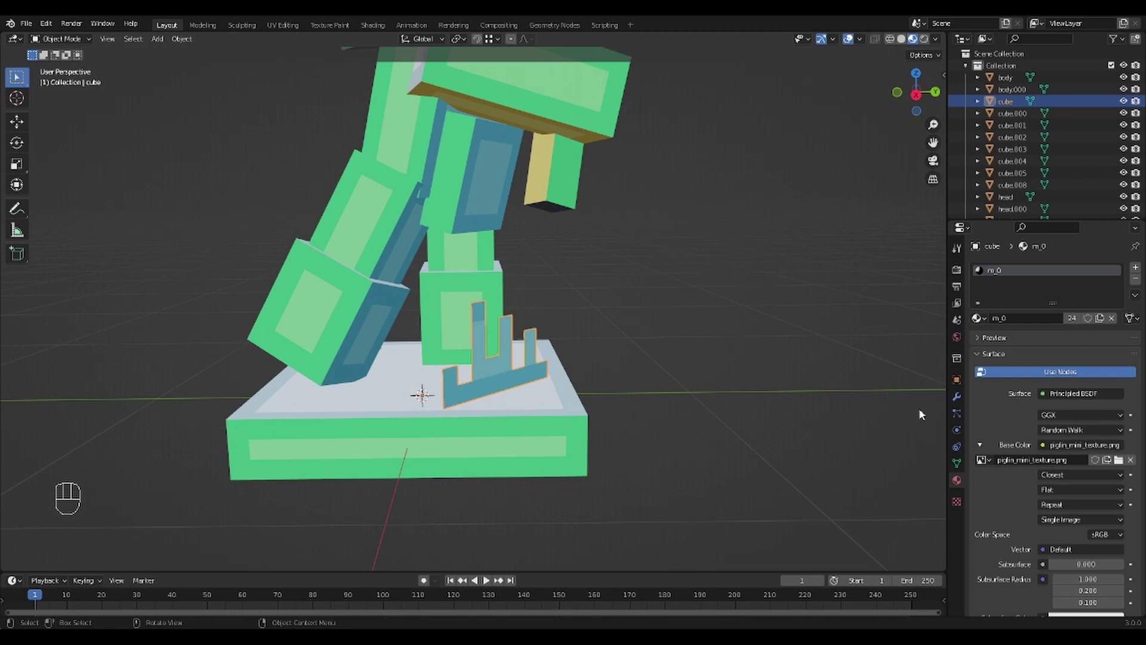
pyautogui.click(960, 402)
pyautogui.moveTo(1016, 276); pyautogui.dragTo(926, 478)
pyautogui.moveTo(662, 398); pyautogui.dragTo(718, 413)
# Add a Solidify modifier in Complex mode with Constraints thickness mode to the plane
pyautogui.middleClick(765, 419)
pyautogui.moveTo(717, 418); pyautogui.dragTo(694, 387)
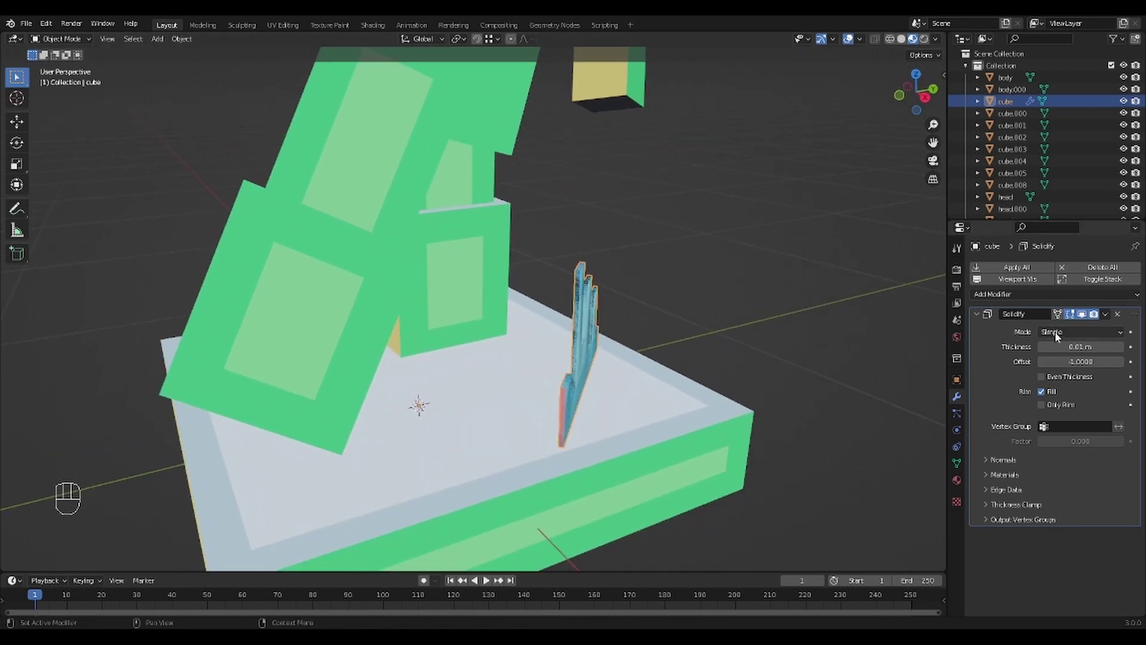
pyautogui.moveTo(1068, 334); pyautogui.dragTo(1062, 365)
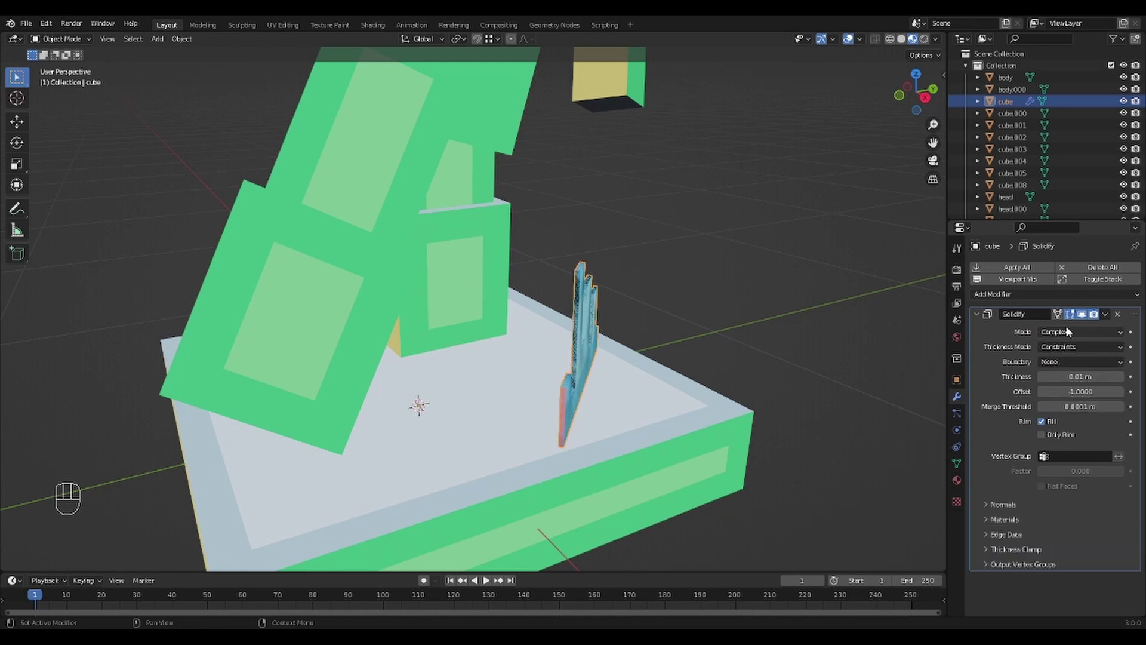
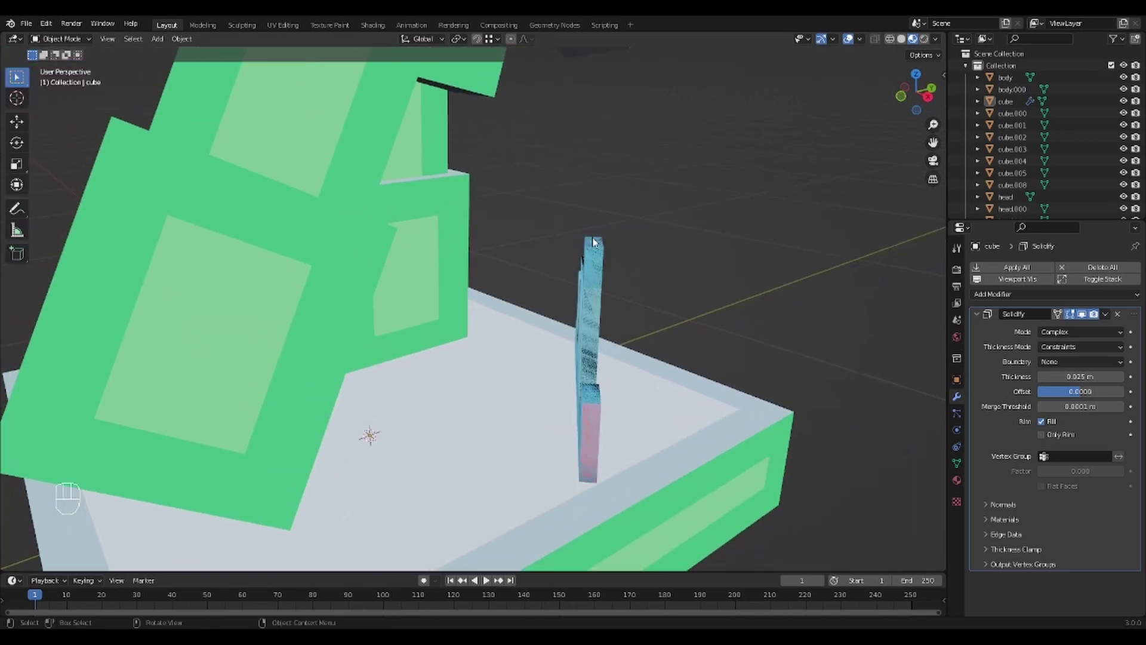
pyautogui.middleClick(641, 281)
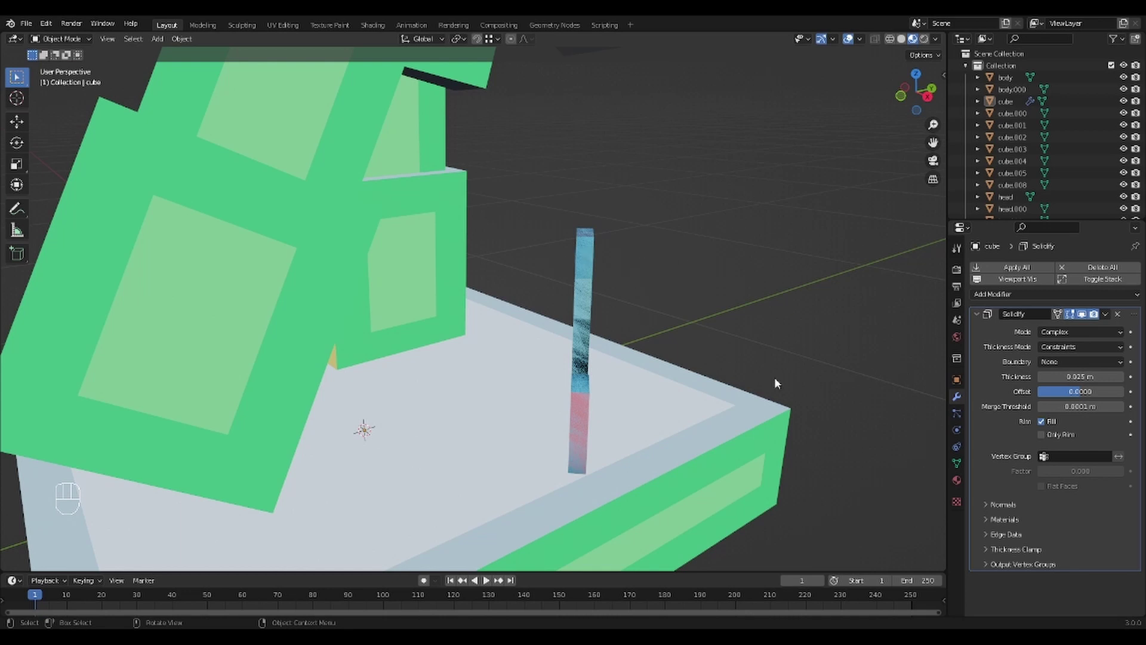
pyautogui.moveTo(712, 361); pyautogui.dragTo(723, 360)
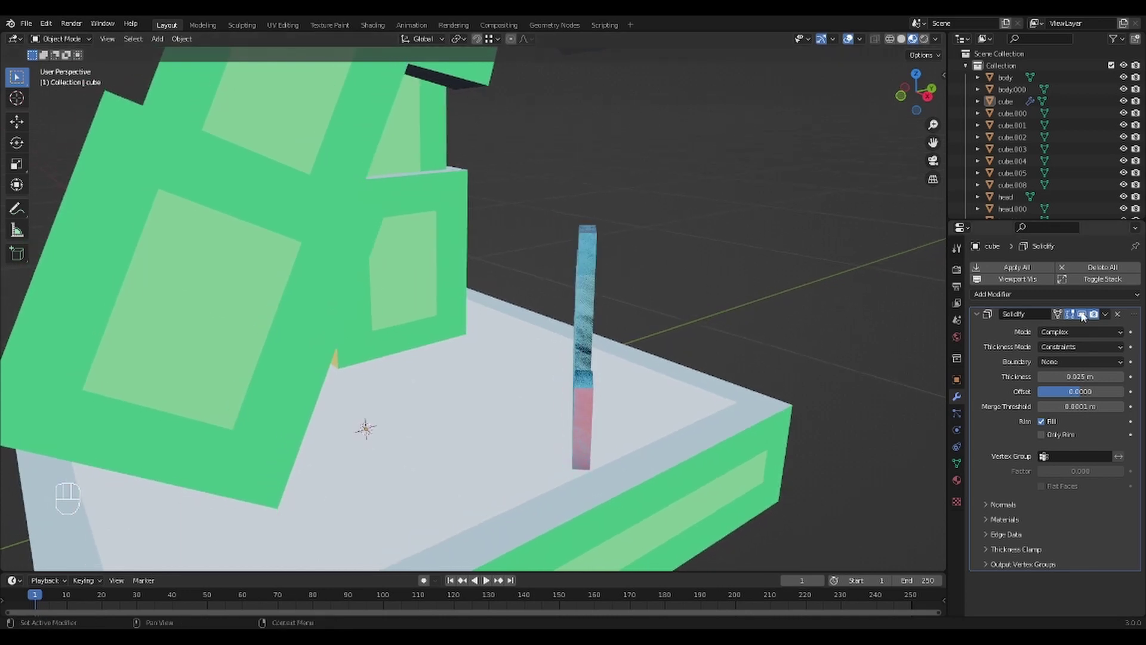
# Raise the Solidify thickness to 0.025 m and view the solid piece with the whole model
pyautogui.click(1087, 318)
pyautogui.click(1088, 318)
pyautogui.click(1087, 318)
pyautogui.click(1088, 317)
pyautogui.click(1088, 318)
pyautogui.click(1088, 318)
pyautogui.click(1087, 317)
pyautogui.click(1087, 317)
pyautogui.doubleClick(1088, 317)
pyautogui.middleClick(783, 316)
# Select the flag, the other flat piece and the base piece, then share its Solidify modifier via Copy Modifiers
pyautogui.moveTo(618, 322); pyautogui.dragTo(663, 321)
pyautogui.middleClick(727, 286)
pyautogui.middleClick(730, 278)
pyautogui.click(741, 310)
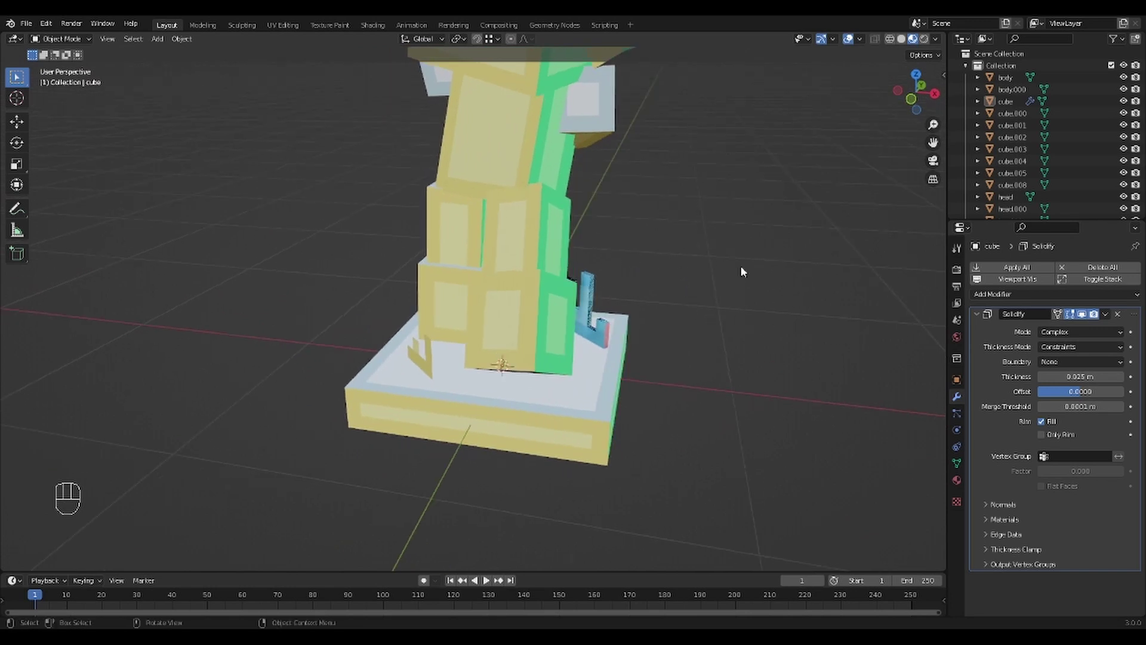
pyautogui.moveTo(747, 207); pyautogui.dragTo(793, 382)
pyautogui.moveTo(732, 198); pyautogui.dragTo(706, 365)
pyautogui.moveTo(687, 349); pyautogui.dragTo(727, 347)
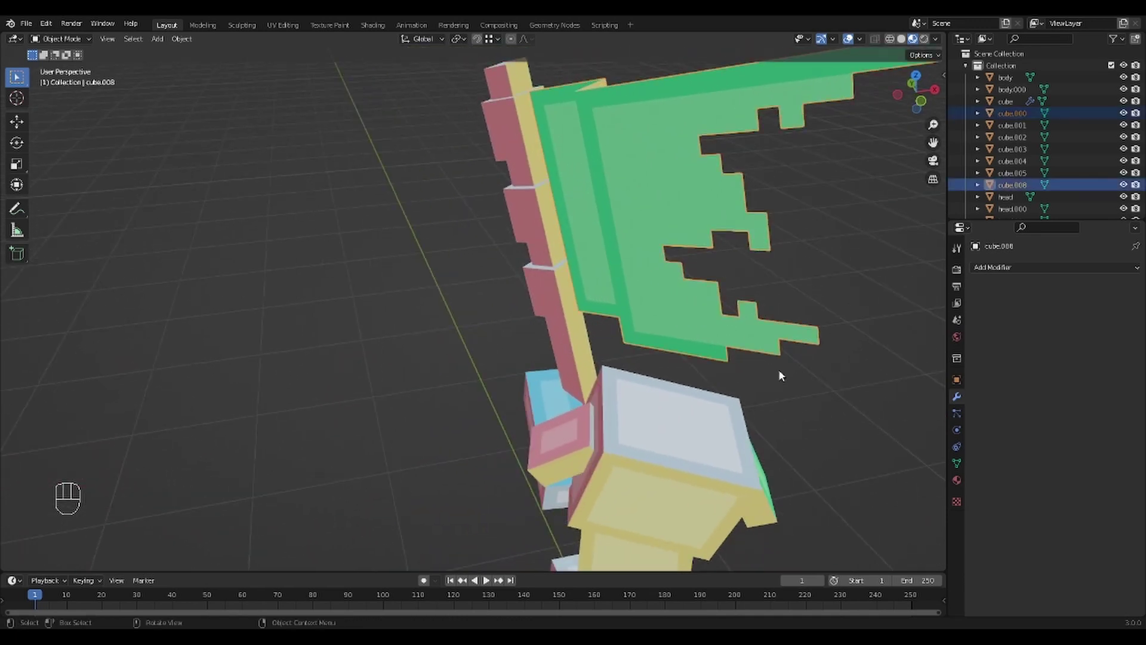
pyautogui.moveTo(791, 397); pyautogui.dragTo(668, 384)
pyautogui.middleClick(485, 494)
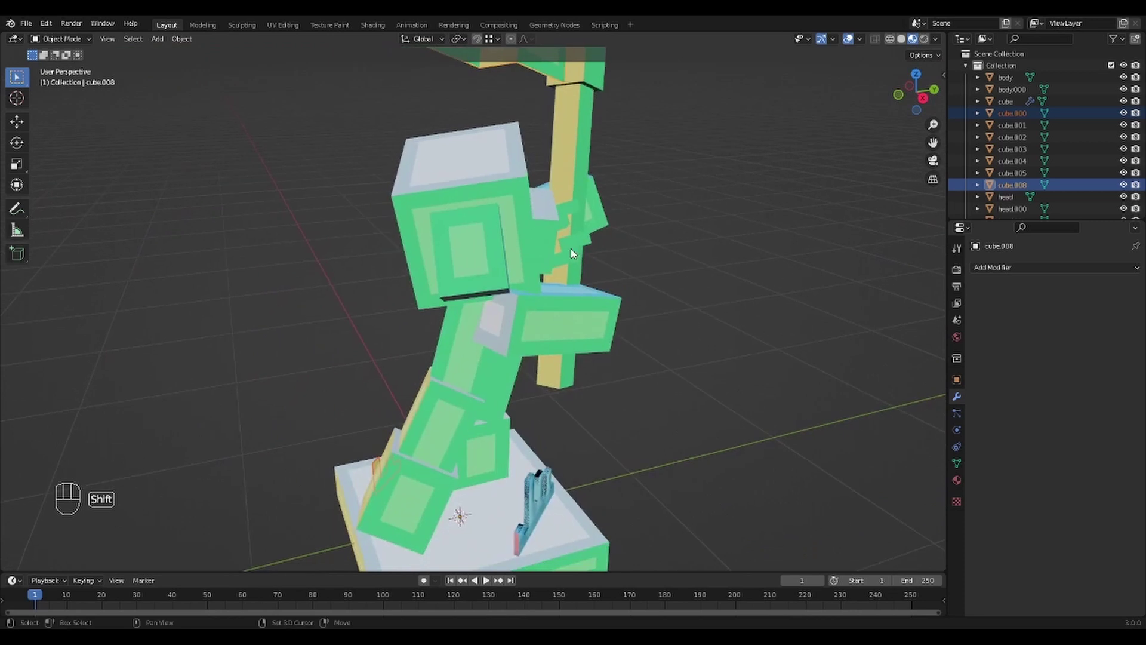
pyautogui.middleClick(578, 253)
pyautogui.middleClick(572, 213)
pyautogui.moveTo(685, 318); pyautogui.dragTo(647, 318)
pyautogui.moveTo(637, 399); pyautogui.dragTo(657, 314)
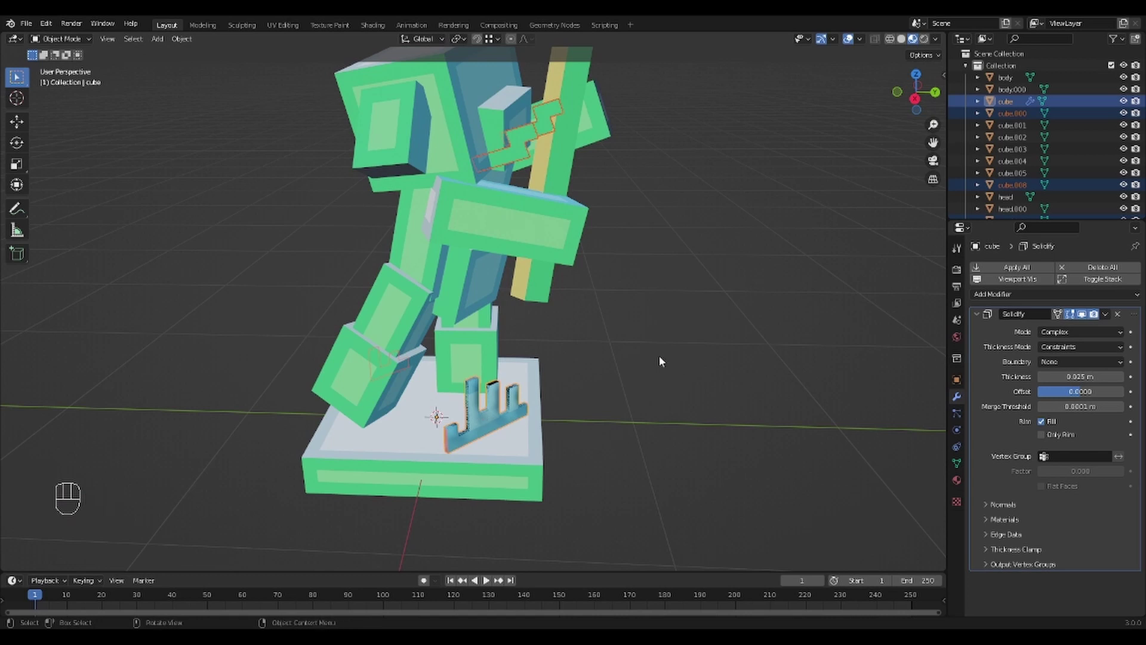
pyautogui.press('ctrl+l')
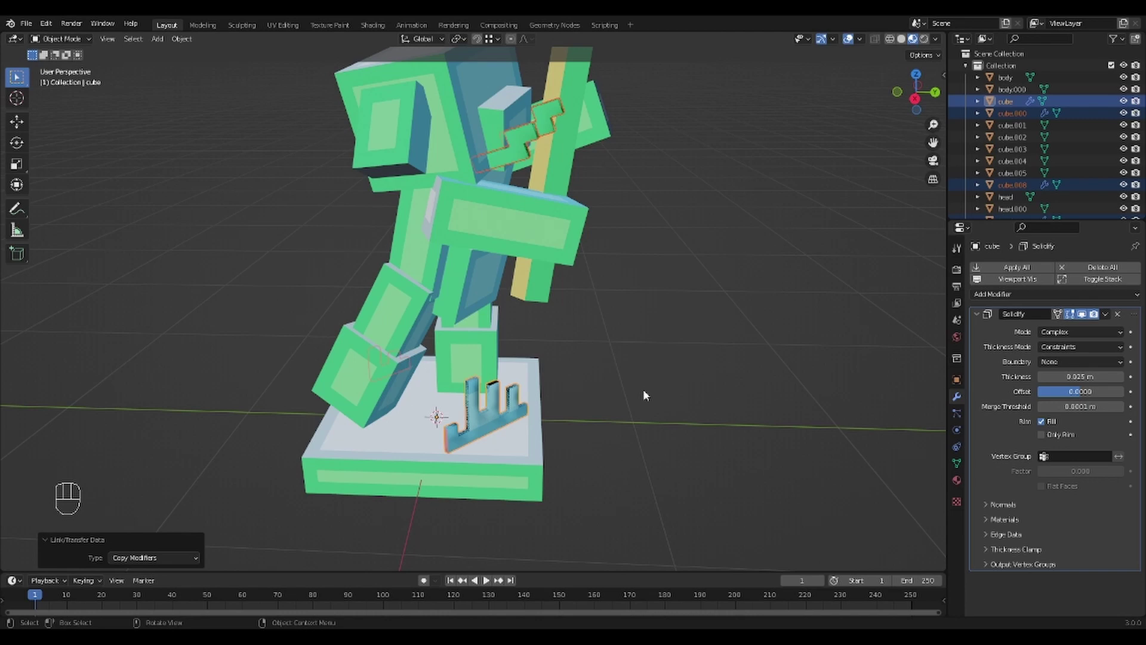
# Orbit under and around the model to check the new thickness on the jagged flag edges
pyautogui.moveTo(611, 320); pyautogui.dragTo(723, 311)
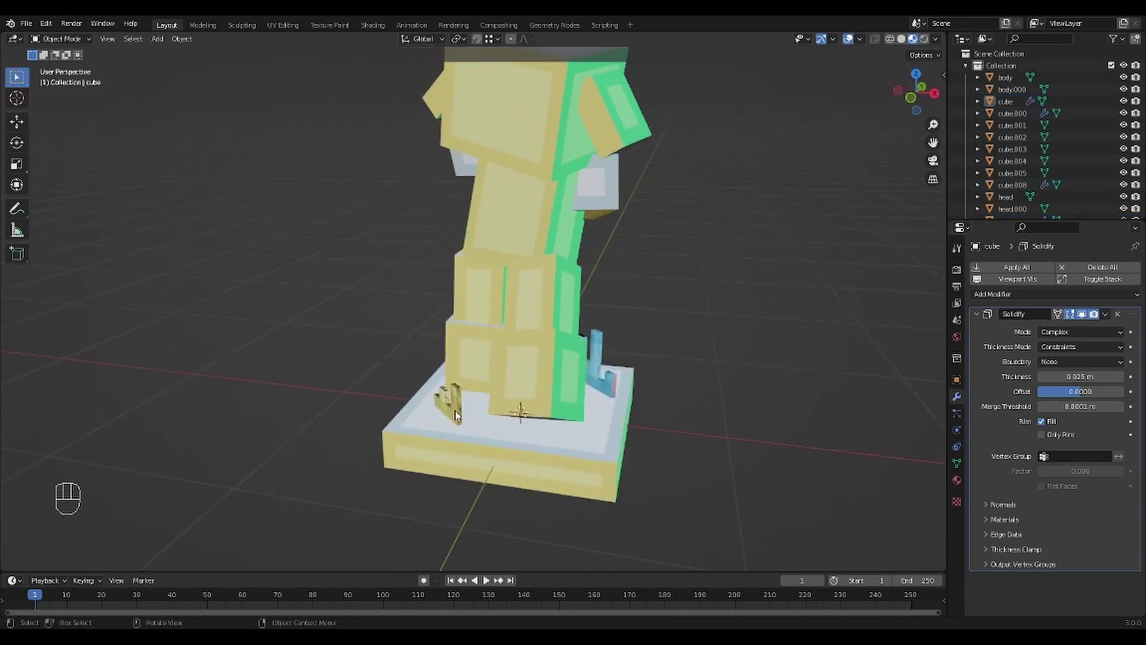
pyautogui.moveTo(703, 291); pyautogui.dragTo(610, 305)
pyautogui.moveTo(614, 214); pyautogui.dragTo(530, 222)
pyautogui.moveTo(593, 173); pyautogui.dragTo(570, 427)
pyautogui.moveTo(644, 272); pyautogui.dragTo(642, 354)
pyautogui.moveTo(634, 386); pyautogui.dragTo(637, 231)
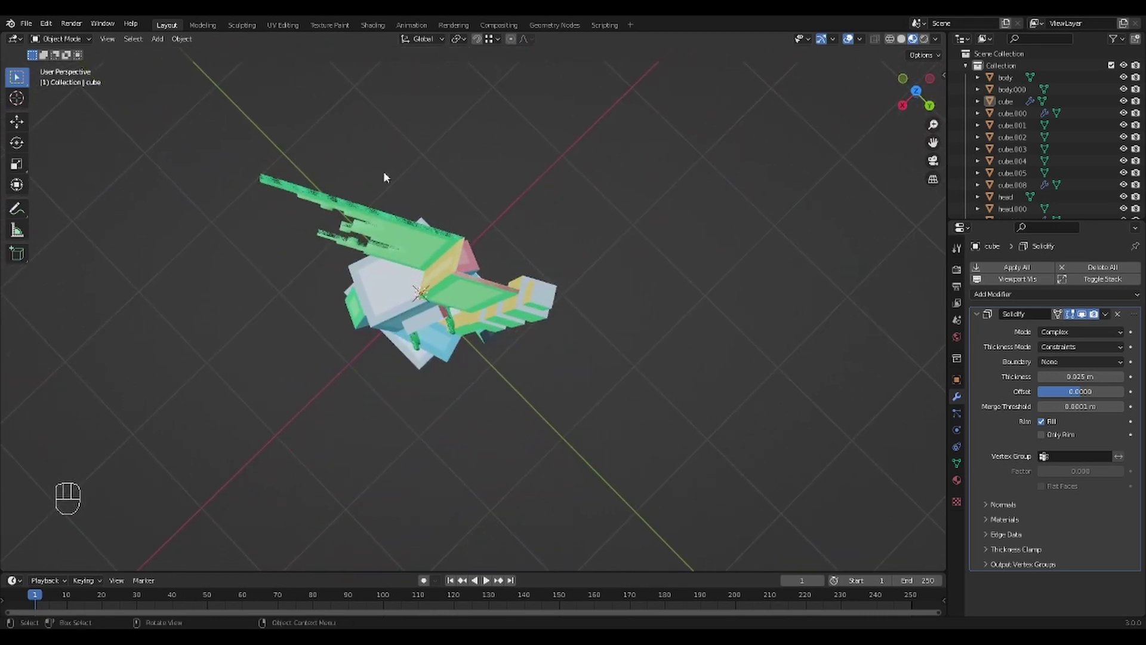
pyautogui.moveTo(422, 189); pyautogui.dragTo(432, 224)
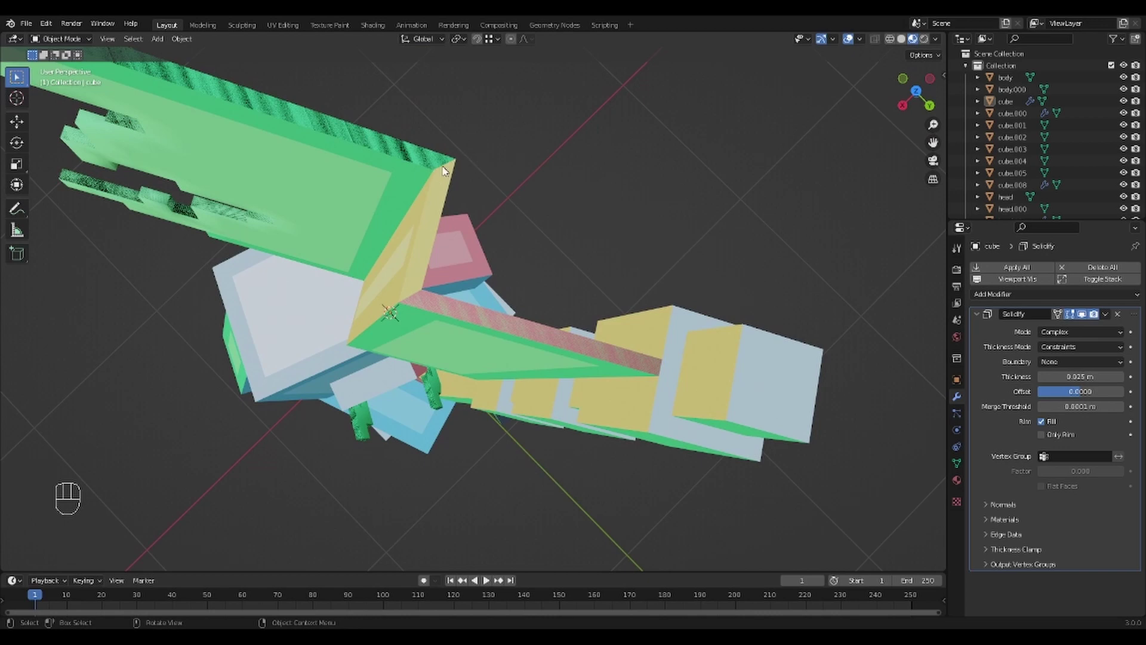
pyautogui.moveTo(471, 171); pyautogui.dragTo(522, 170)
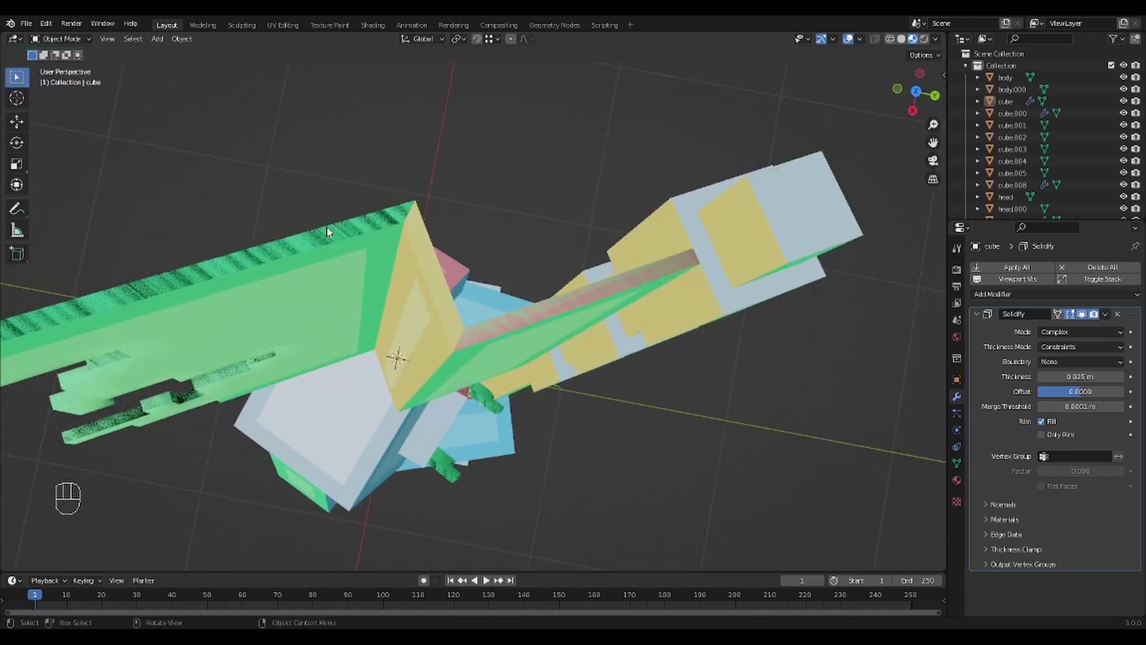
pyautogui.moveTo(529, 303); pyautogui.dragTo(532, 249)
pyautogui.moveTo(624, 248); pyautogui.dragTo(659, 369)
pyautogui.moveTo(655, 368); pyautogui.dragTo(659, 314)
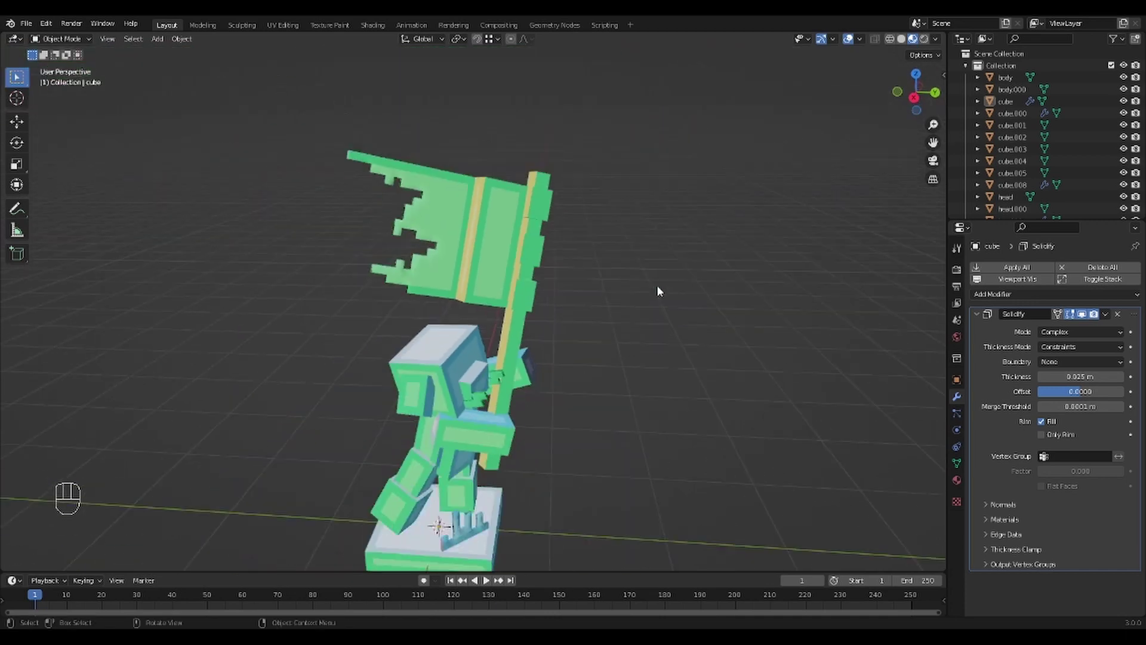
# Select the flag and the small base piece and apply all their Solidify modifiers into real geometry
pyautogui.moveTo(642, 341); pyautogui.dragTo(615, 336)
pyautogui.moveTo(613, 385); pyautogui.dragTo(662, 325)
pyautogui.moveTo(668, 301); pyautogui.dragTo(648, 329)
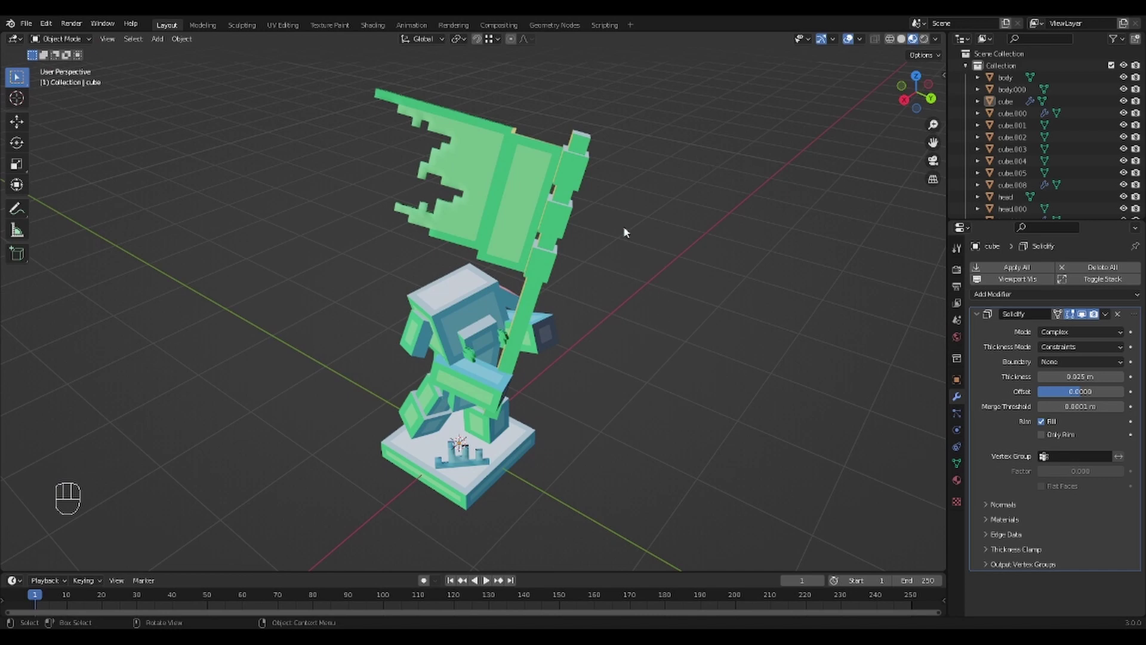
pyautogui.click(495, 179)
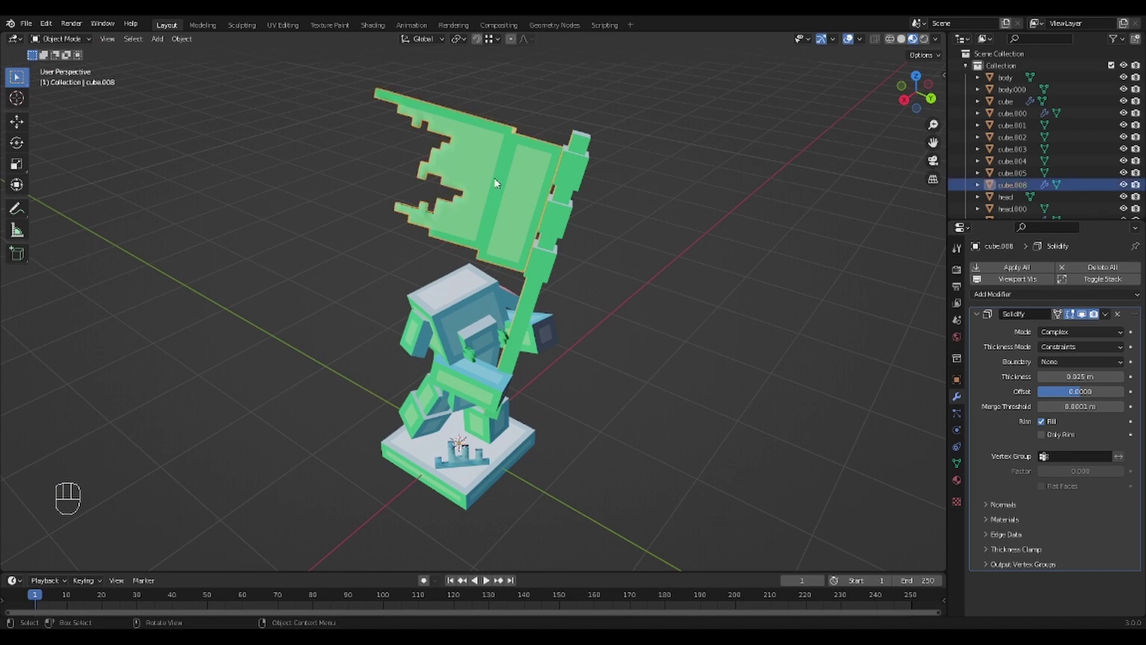
pyautogui.moveTo(588, 261); pyautogui.dragTo(652, 263)
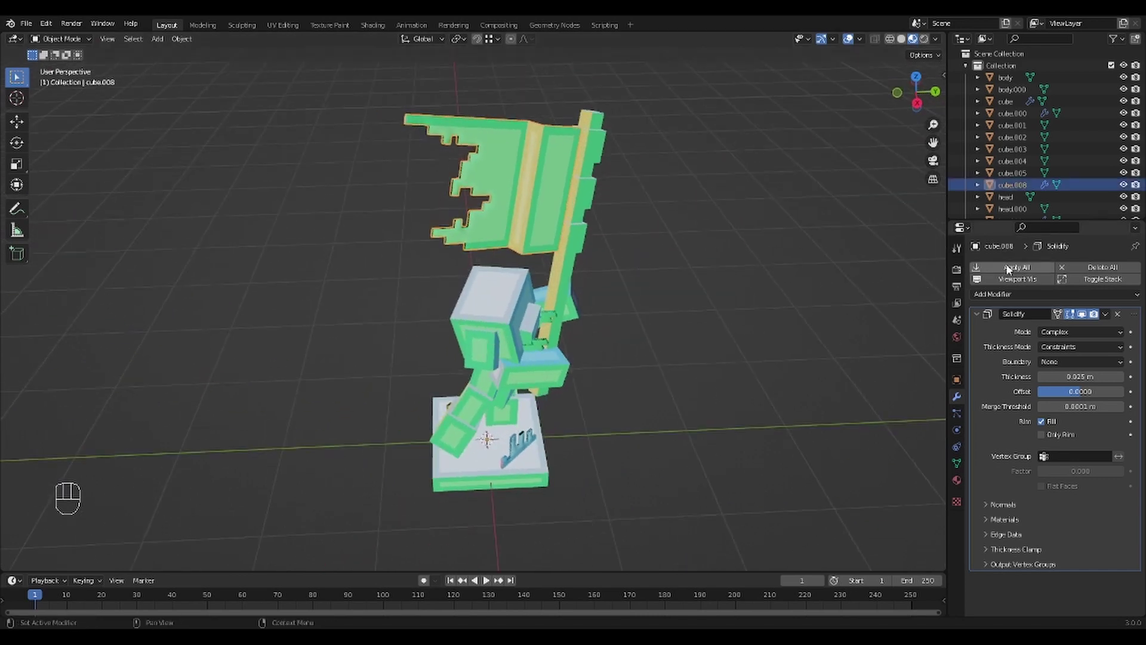
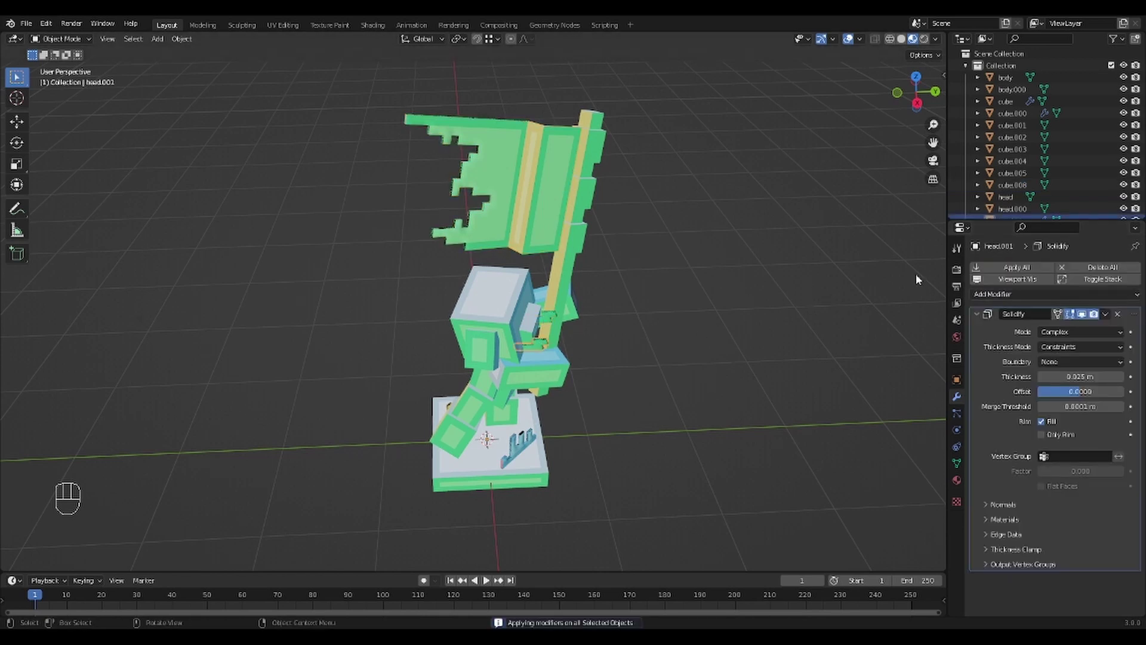
pyautogui.click(998, 274)
pyautogui.click(523, 452)
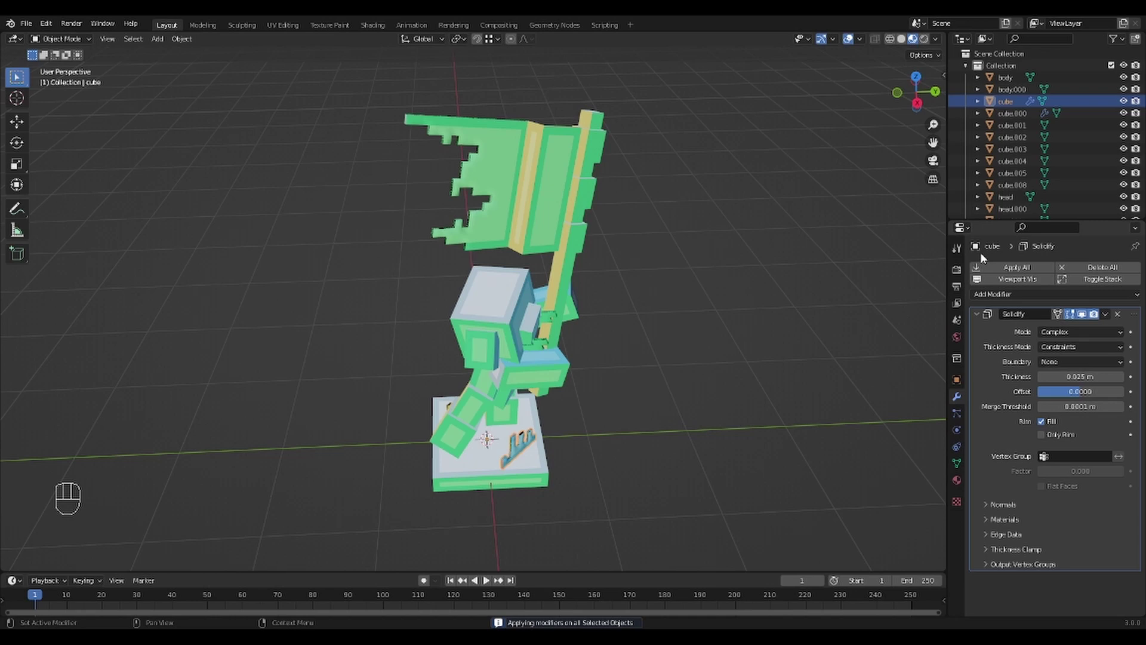
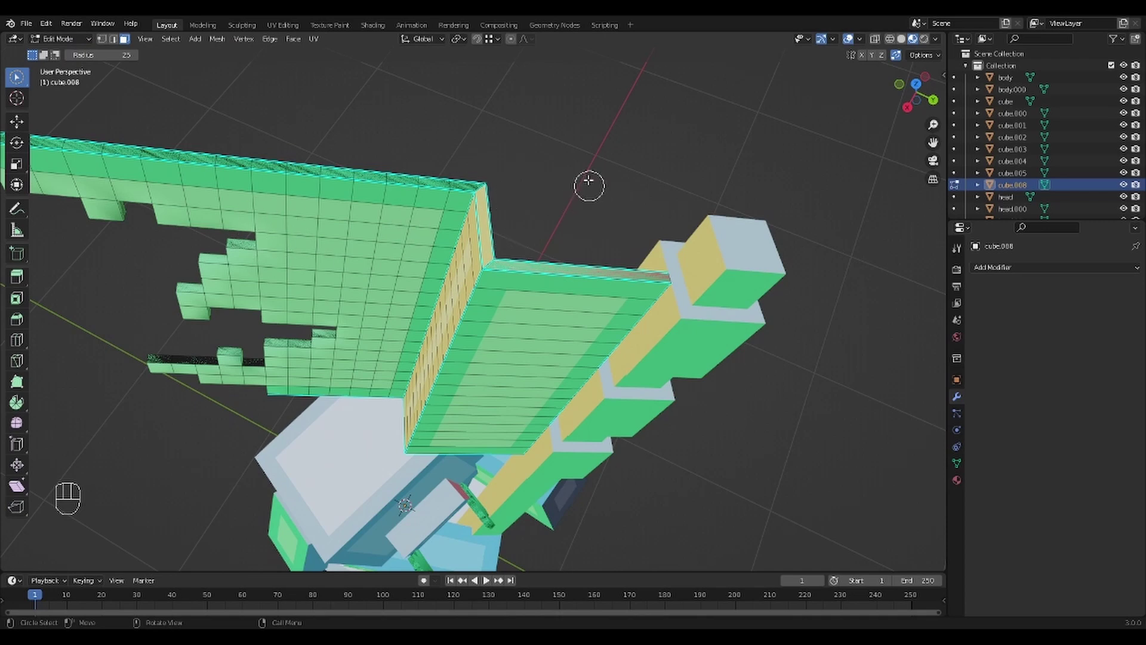
# Return to Object Mode and orbit to show the whole finished piglin flag-bearer model
pyautogui.press('Tab')
pyautogui.moveTo(553, 226); pyautogui.dragTo(572, 181)
pyautogui.moveTo(648, 370); pyautogui.dragTo(658, 335)
pyautogui.moveTo(637, 347); pyautogui.dragTo(612, 336)
pyautogui.moveTo(633, 382); pyautogui.dragTo(655, 384)
pyautogui.moveTo(685, 404); pyautogui.dragTo(663, 409)
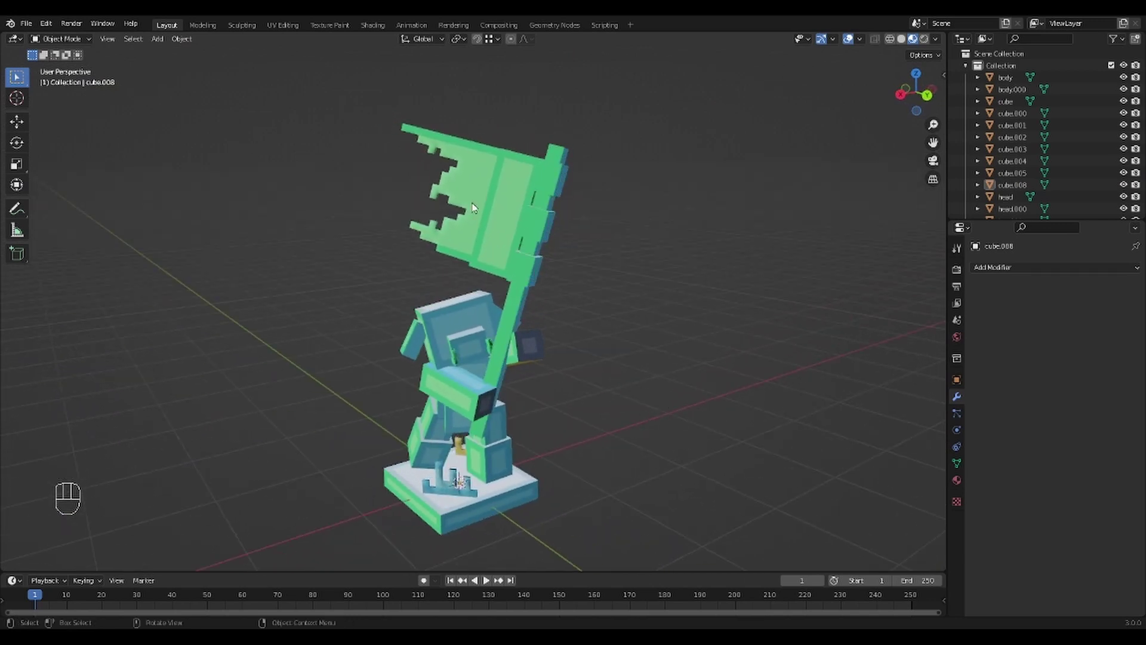
pyautogui.moveTo(34, 26); pyautogui.dragTo(203, 285)
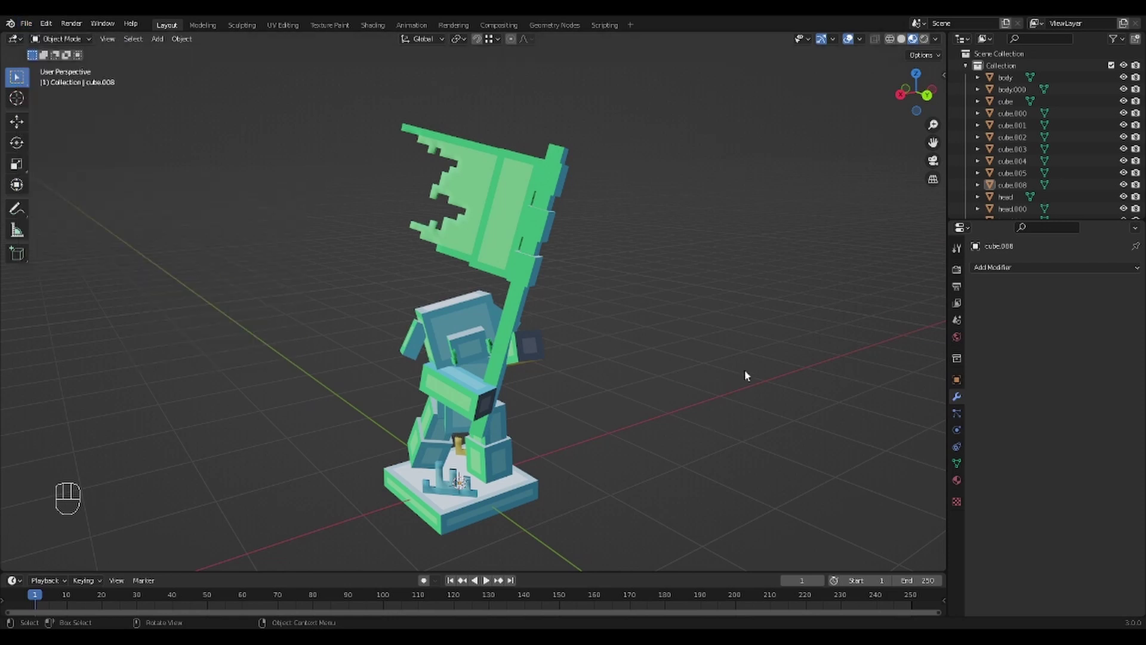